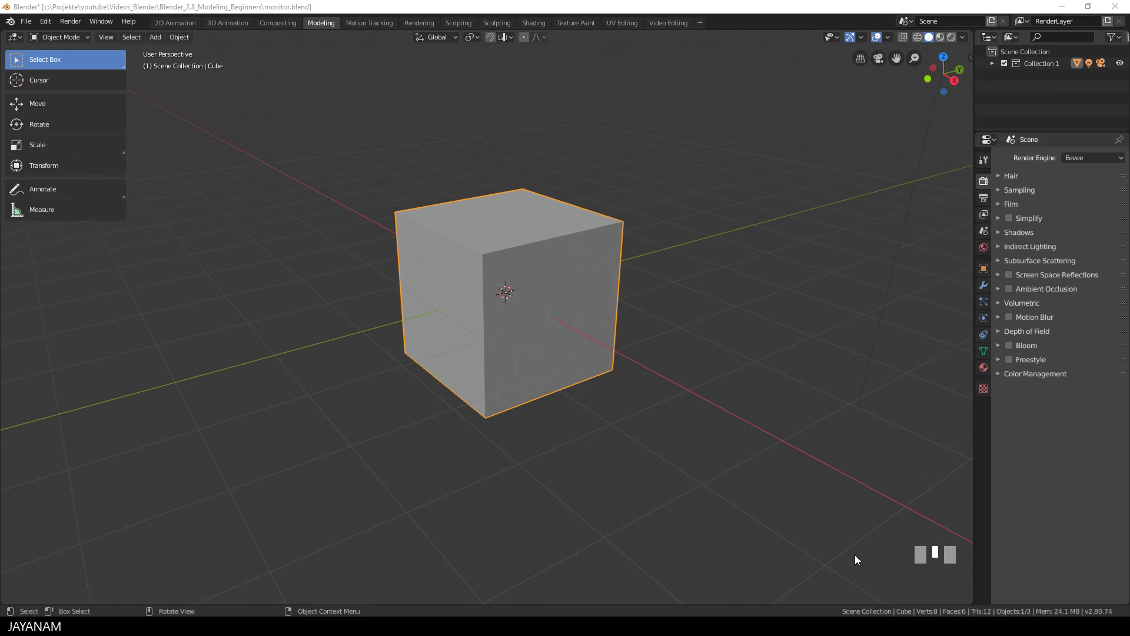
Inspect the cube while toggling the N sidebar and tool panel on and off
middle_click(767, 494)
left_click_drag(761, 492, 967, 137)
key("n")
left_click(967, 137)
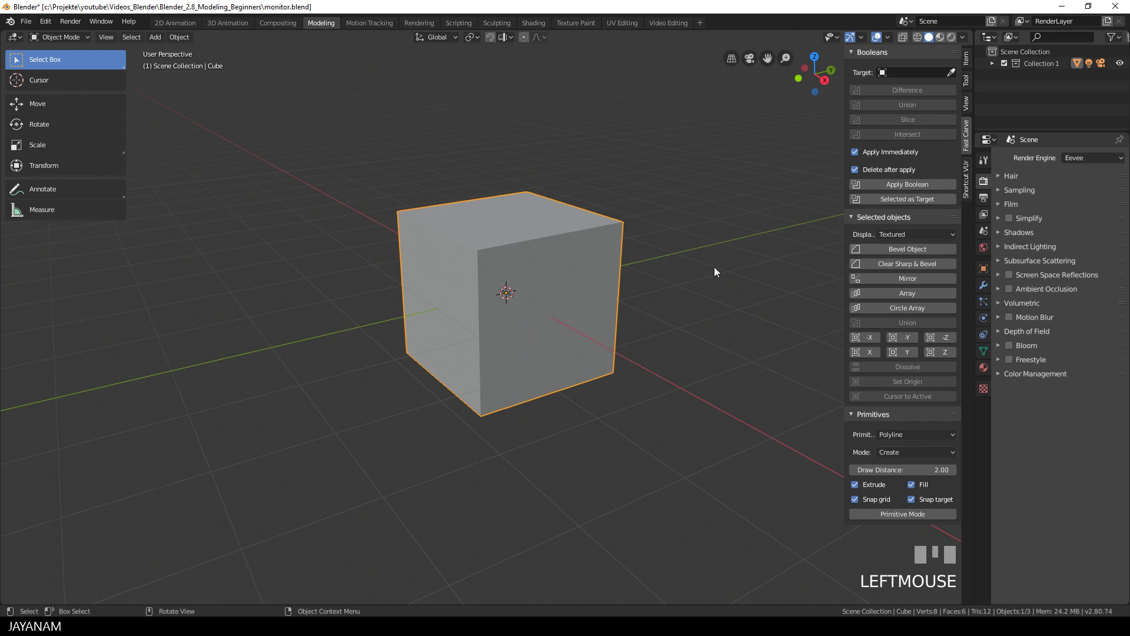
key("n")
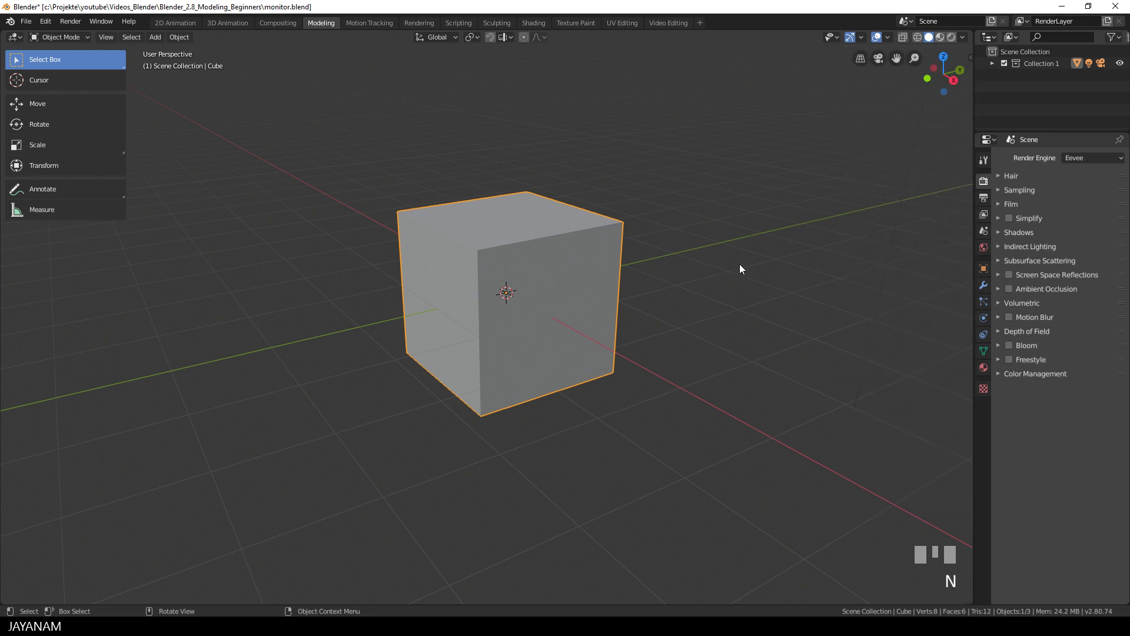
key("t")
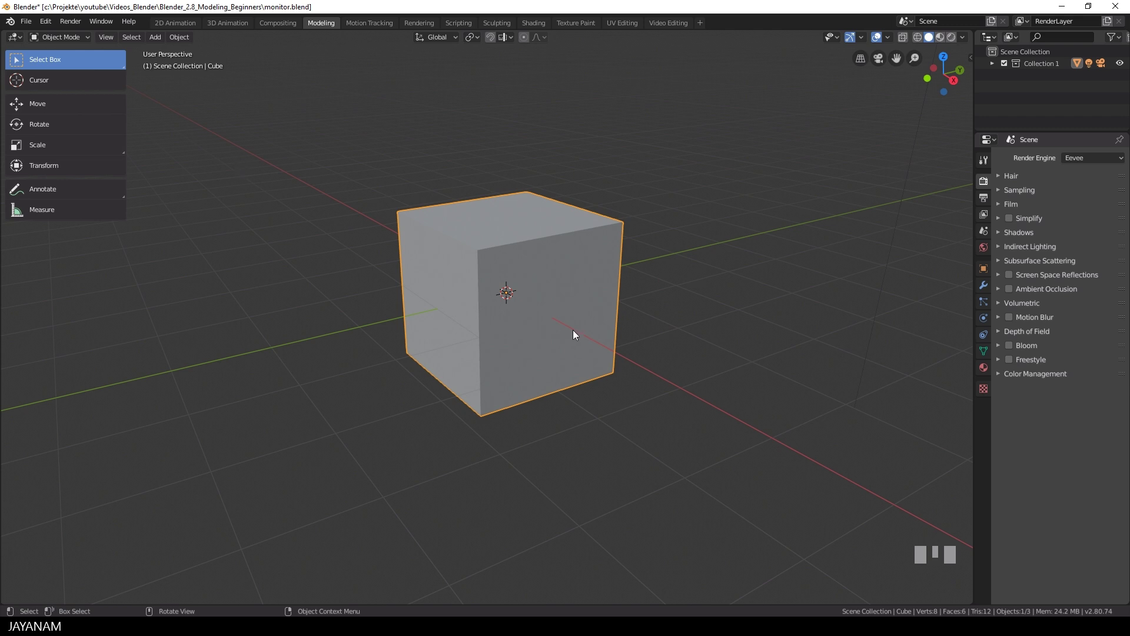
Switch the cube into Edit Mode and bring up Preferences filtered to the pie menu add-ons
key("Tab")
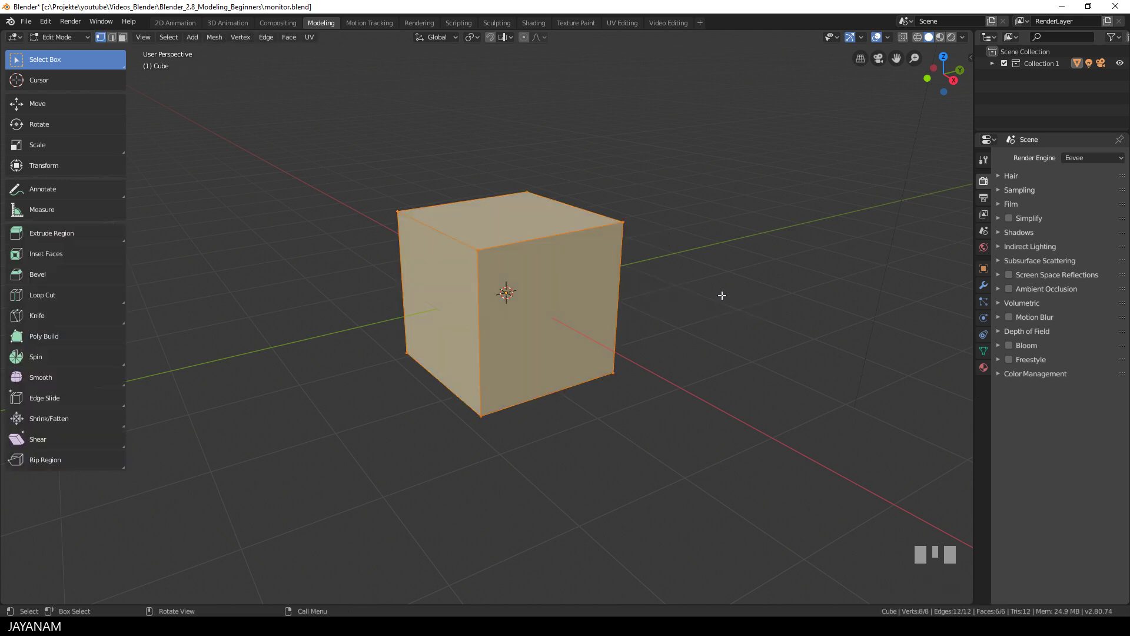
left_click_drag(45, 23, 89, 168)
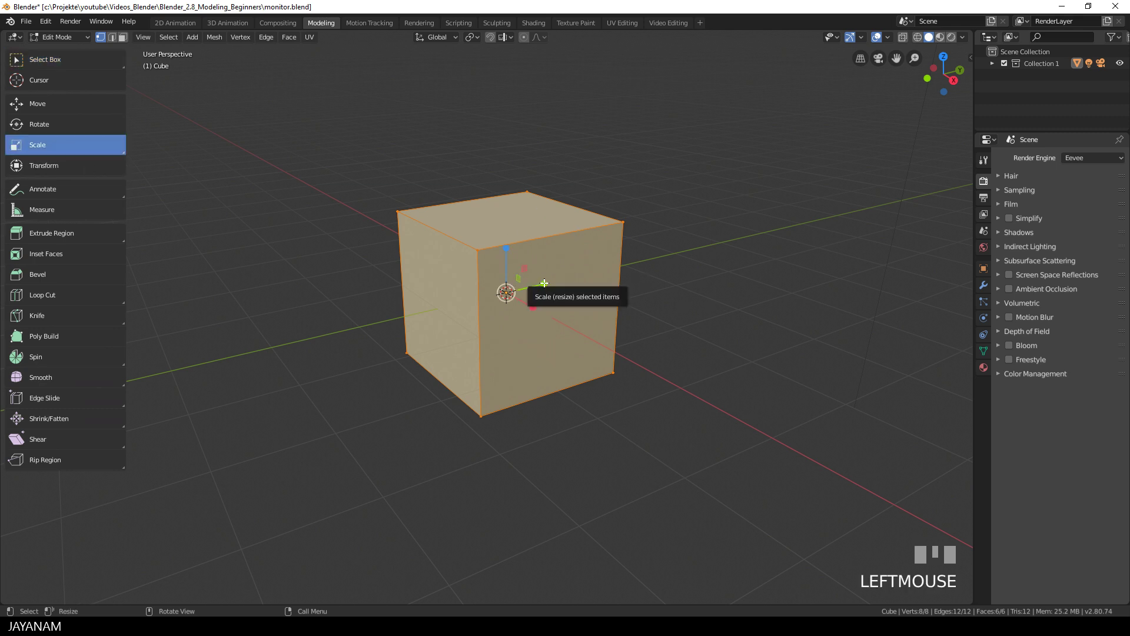
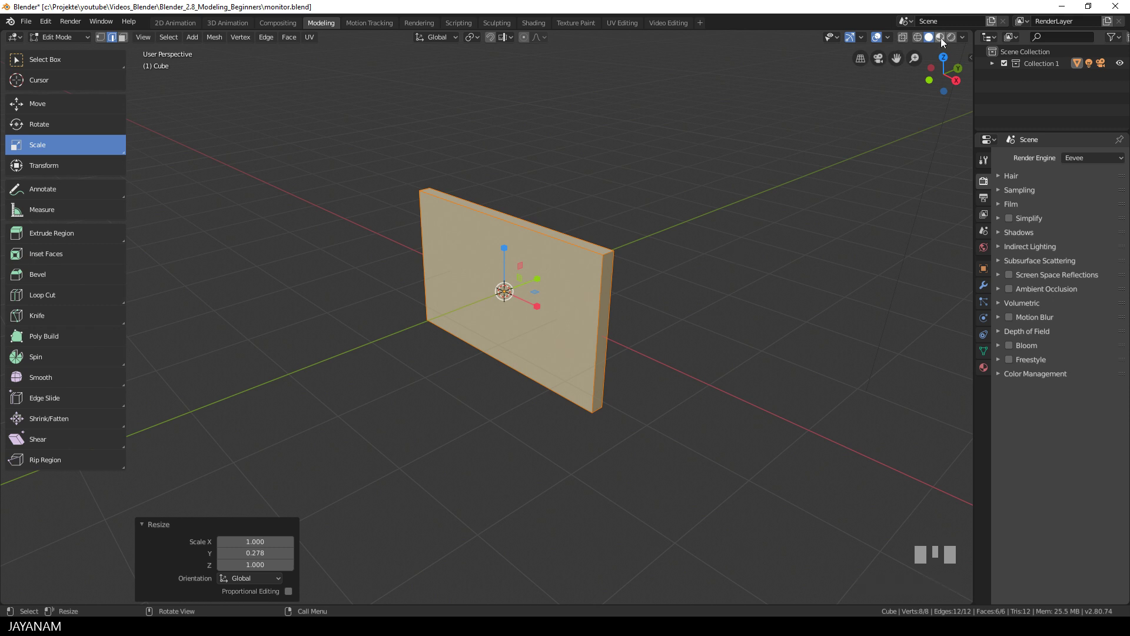
Switch the viewport to LookDev material shading to preview the thin panel
left_click(945, 43)
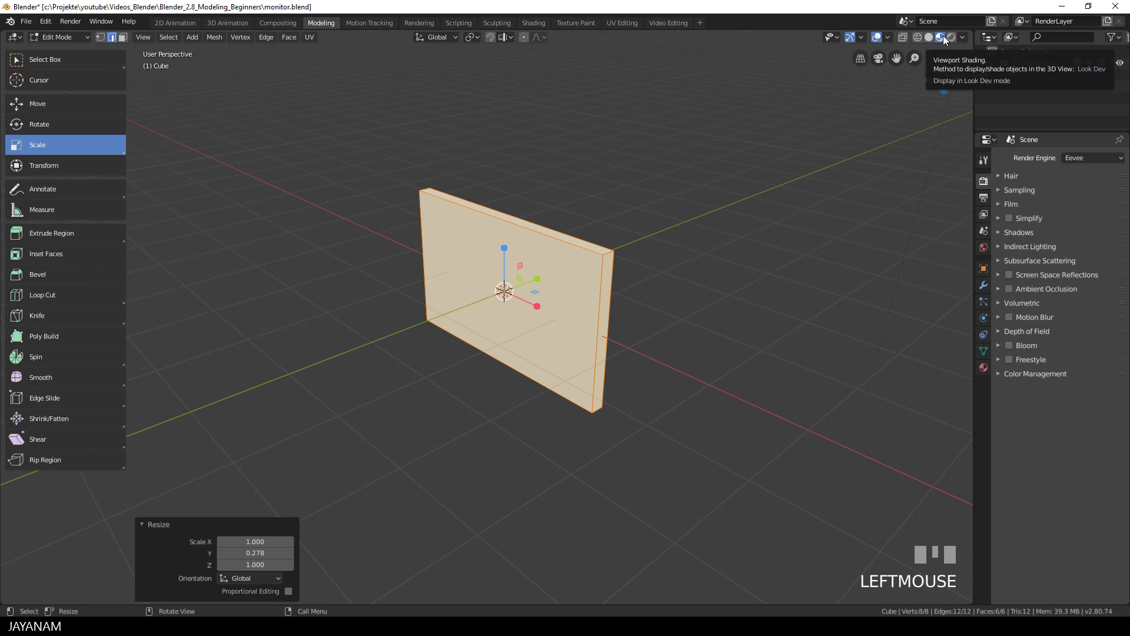
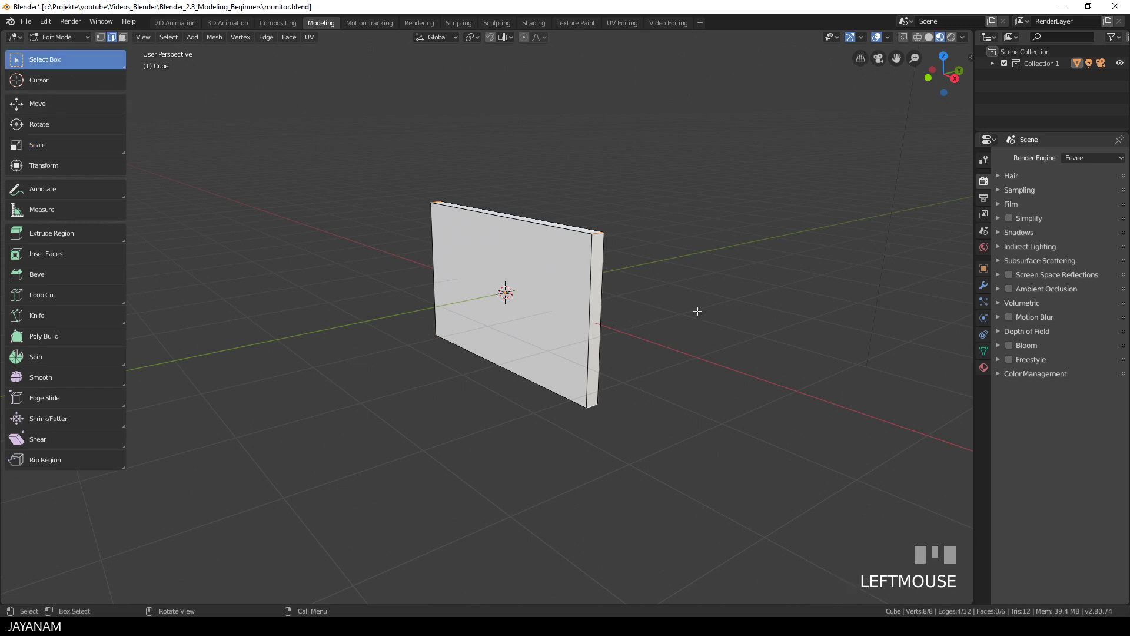
Start a Ctrl+B bevel on the panel's corner edges for a 0.153 m, five-segment rounding
key("ctrl+b")
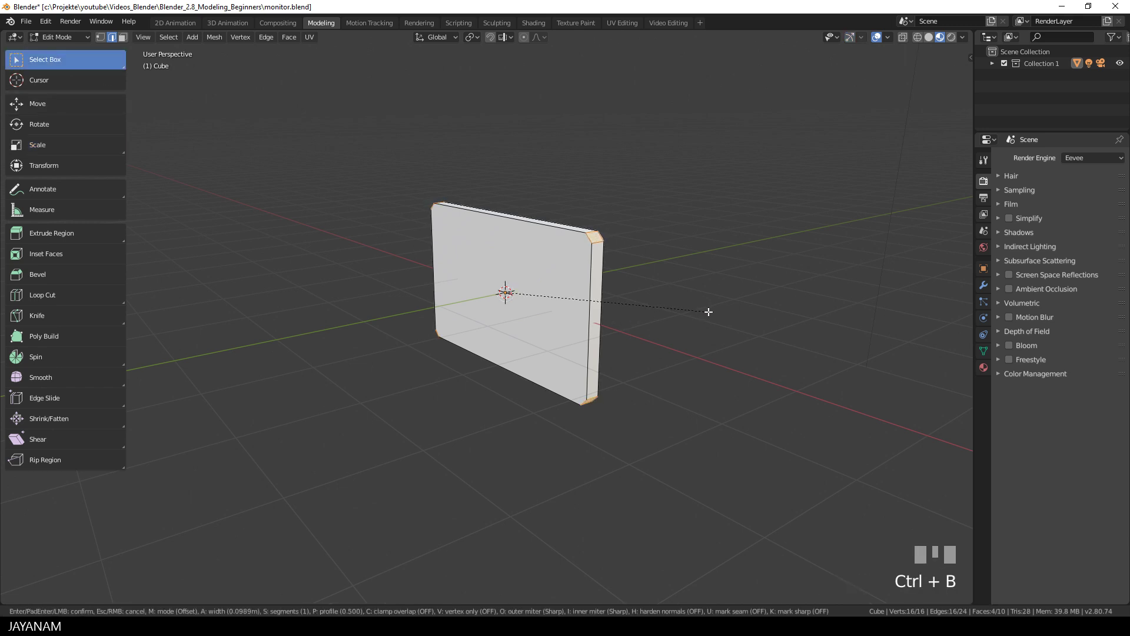
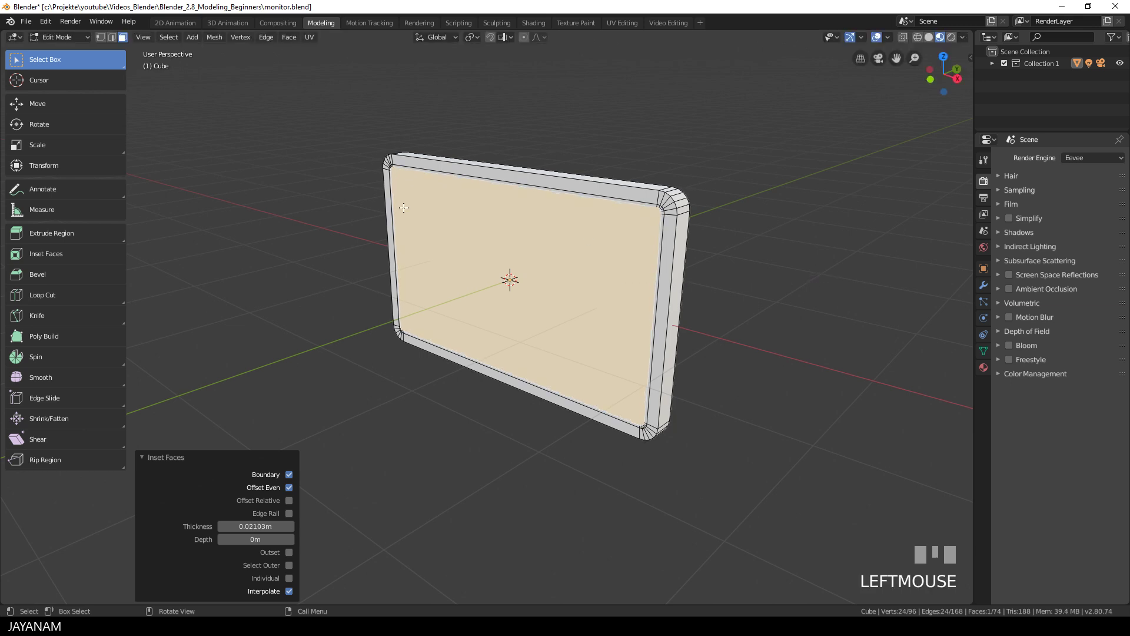
Activate the combined transform tool and return the panel to Edit Mode for the front-face inset
left_click(68, 177)
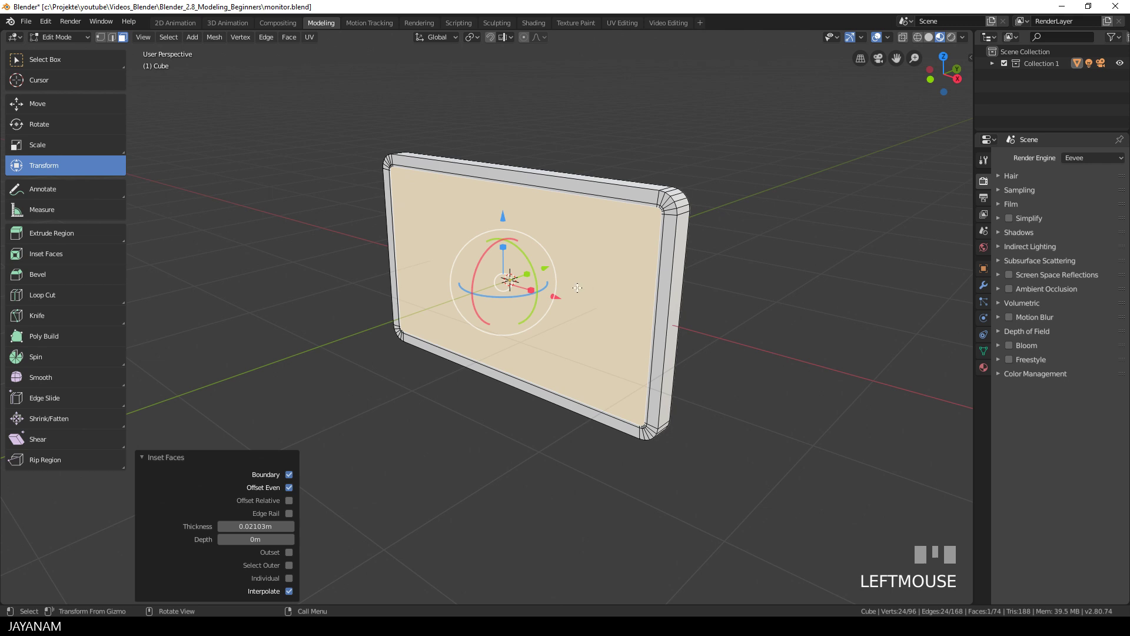
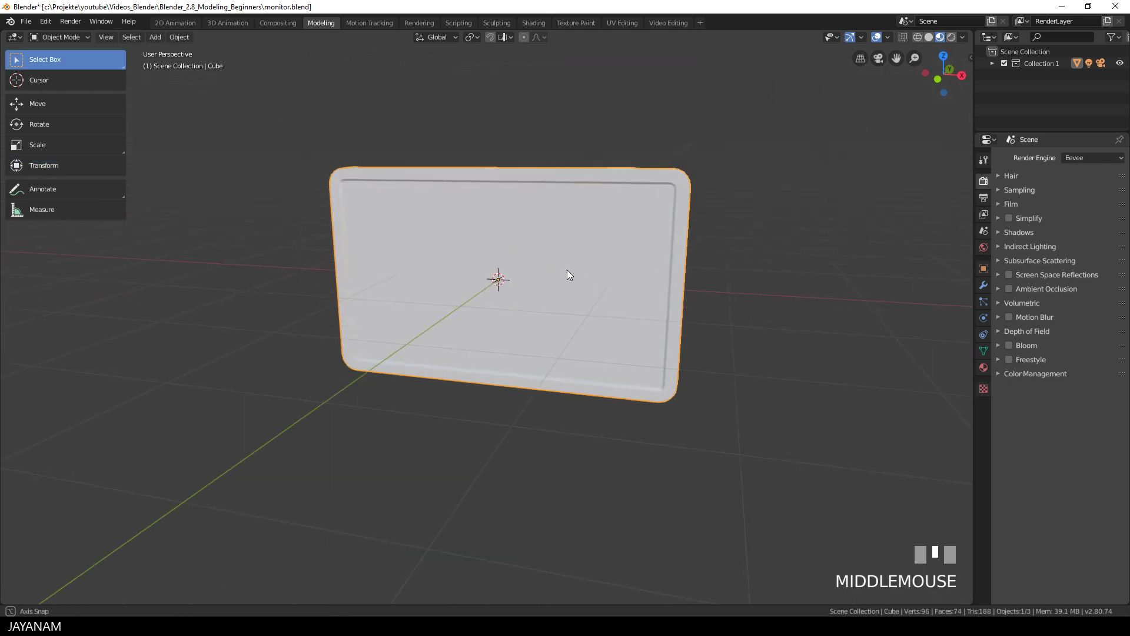
left_click_drag(530, 278, 649, 277)
key("Tab")
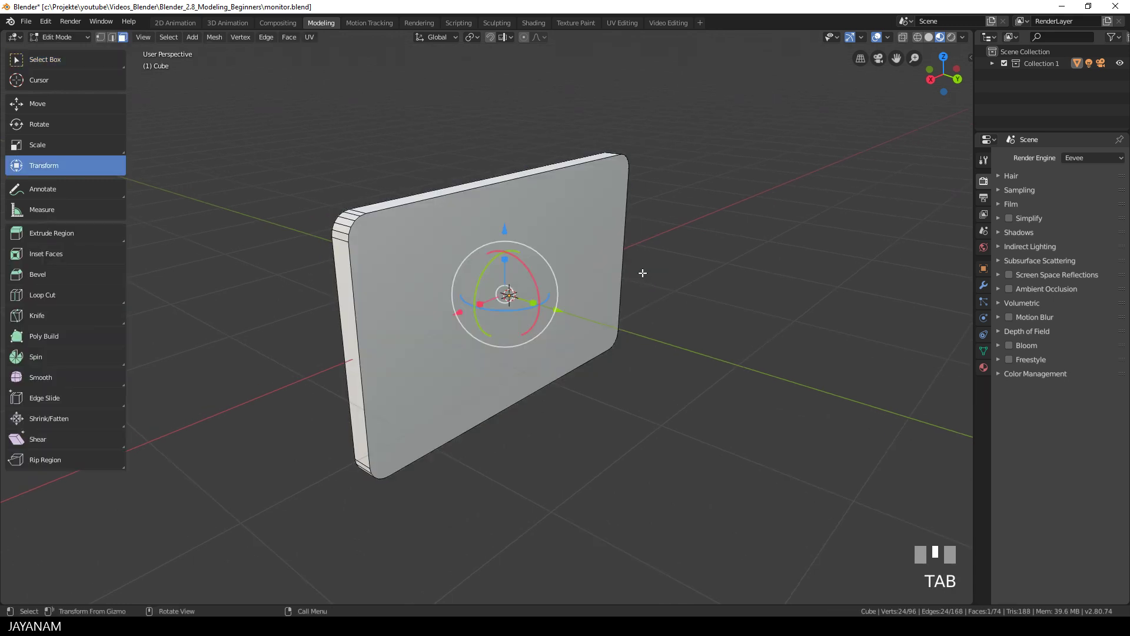
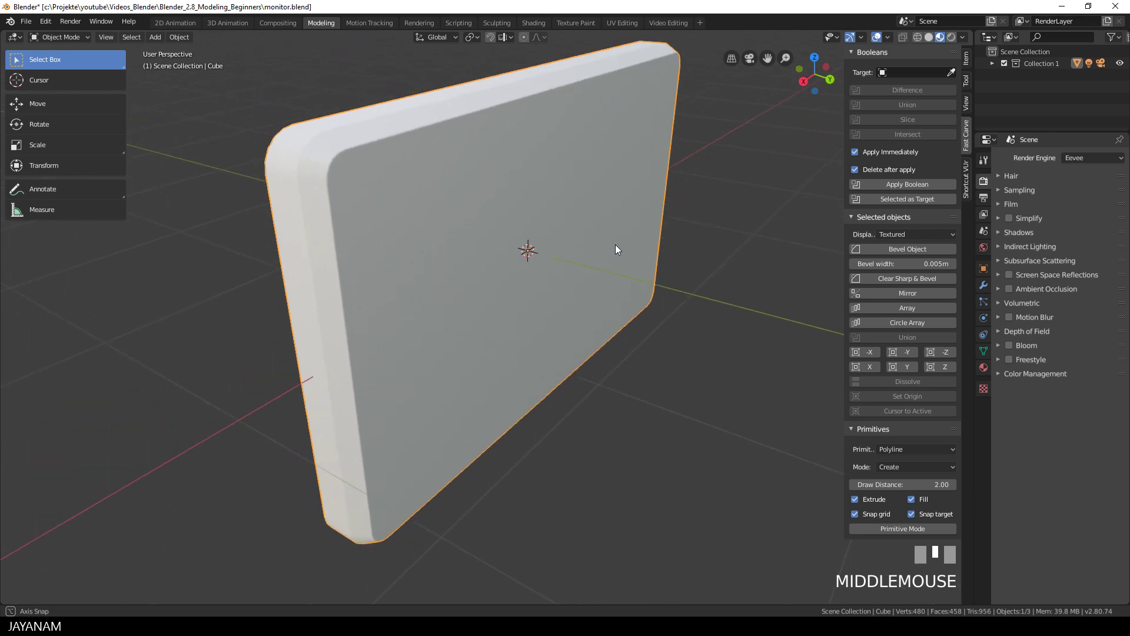
Hide the Fast Carve sidebar after the 0.005 m bevel and save monitor.blend
scroll("down", 3)
key("n")
key("s")
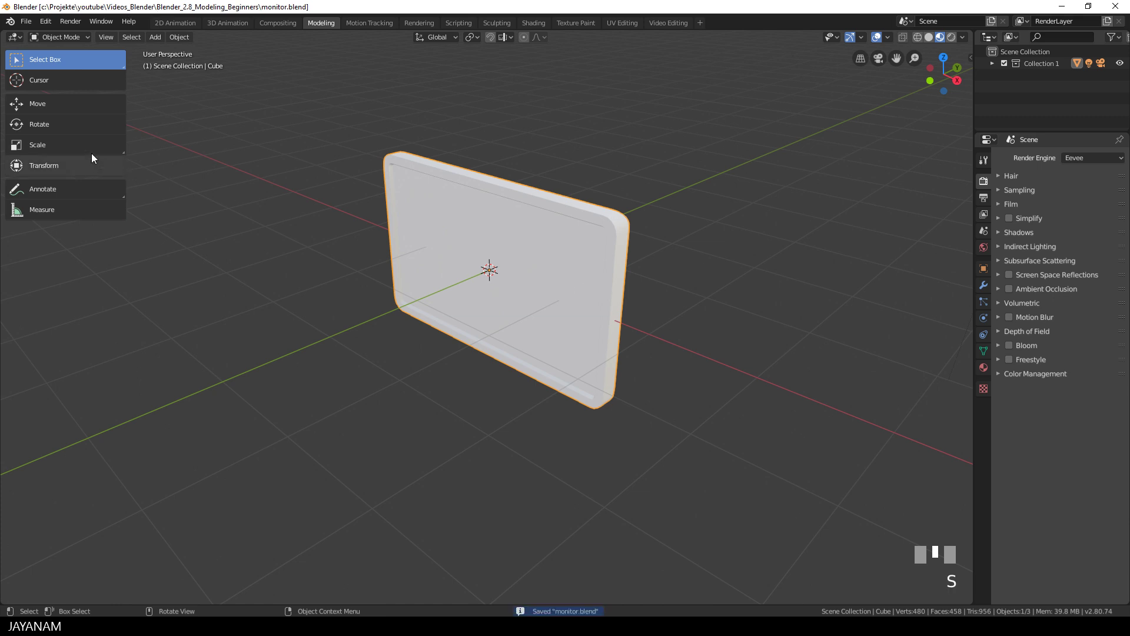
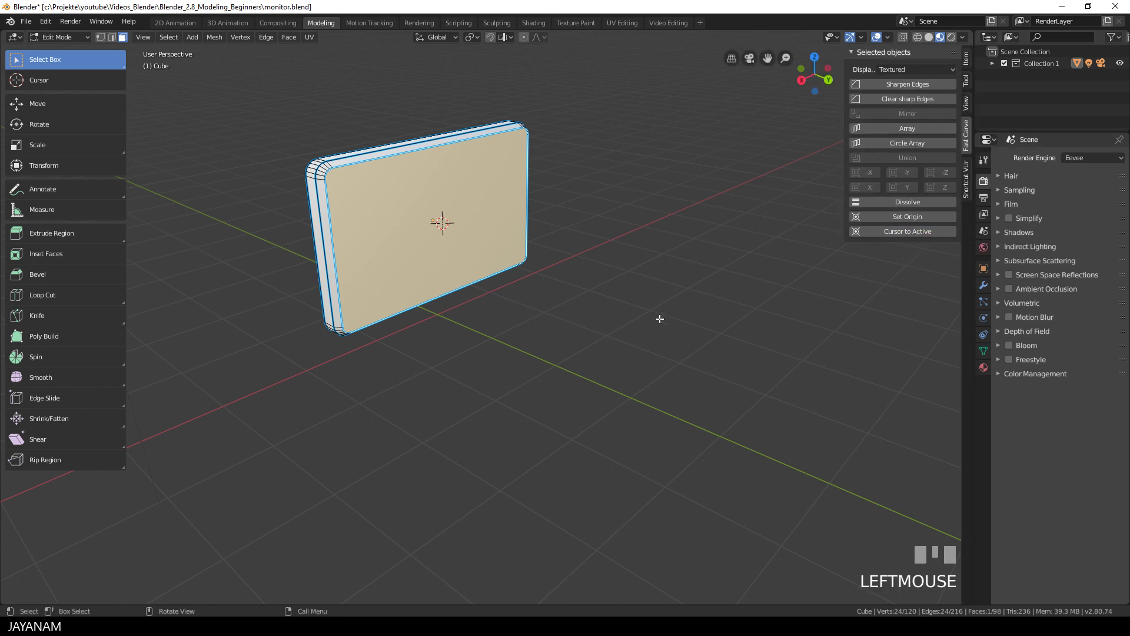
Hide the Fast Carve sidebar after sharpening the panel's outer edges
key("n")
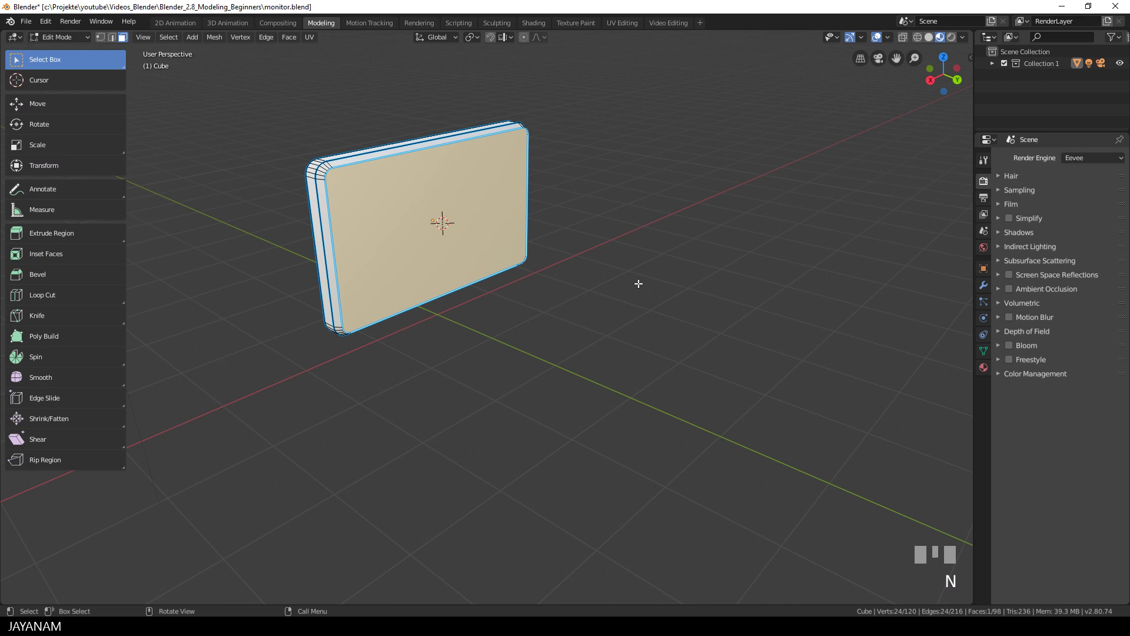
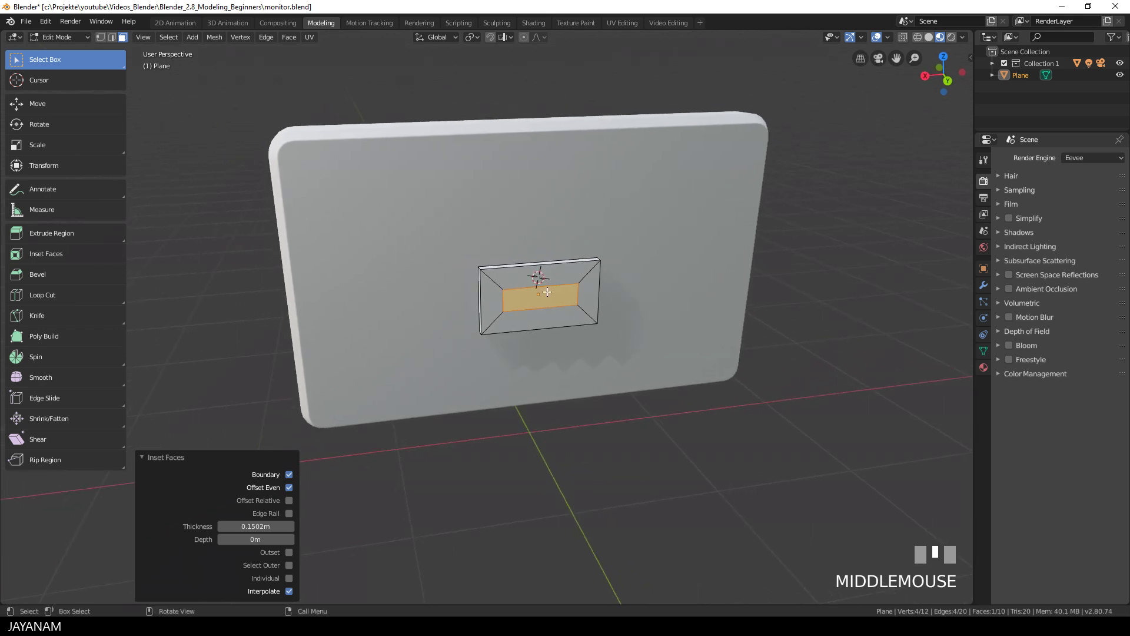
Begin scaling the plane's inset inner face along X toward 0.808
scroll("up", 3)
key("s")
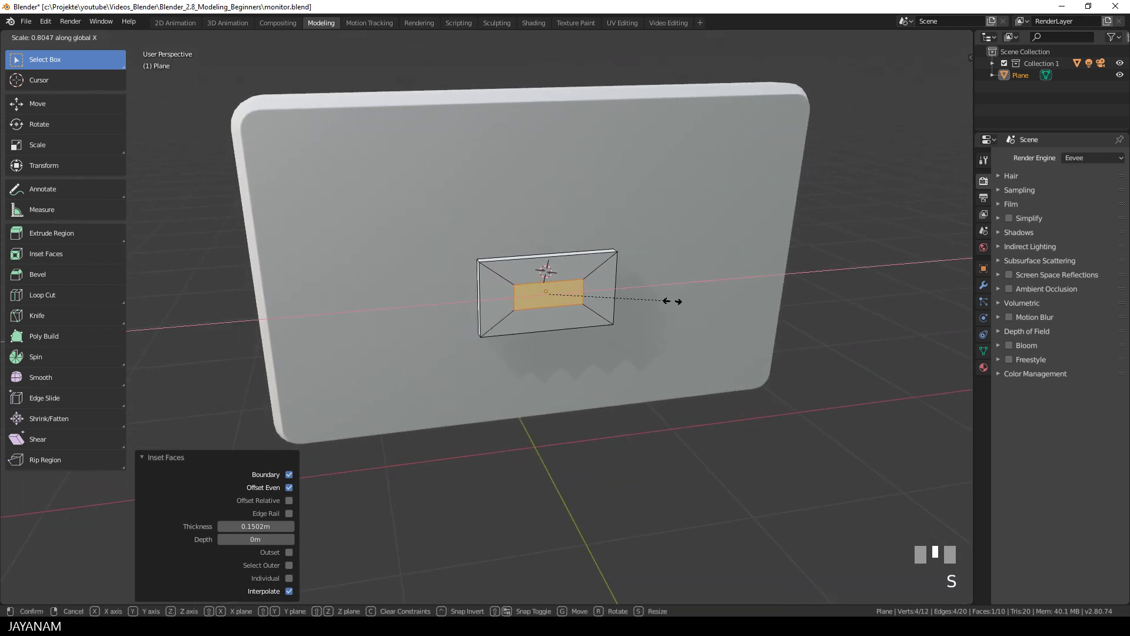
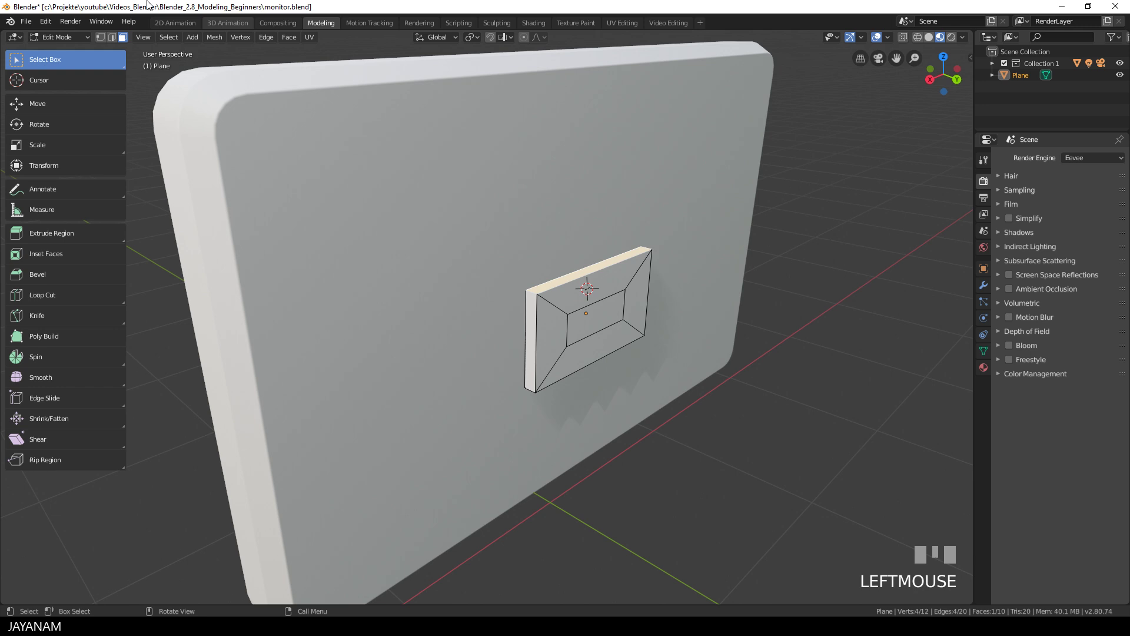
Select the mounting block's top edge to prepare the horizontal loop cut
left_click(112, 47)
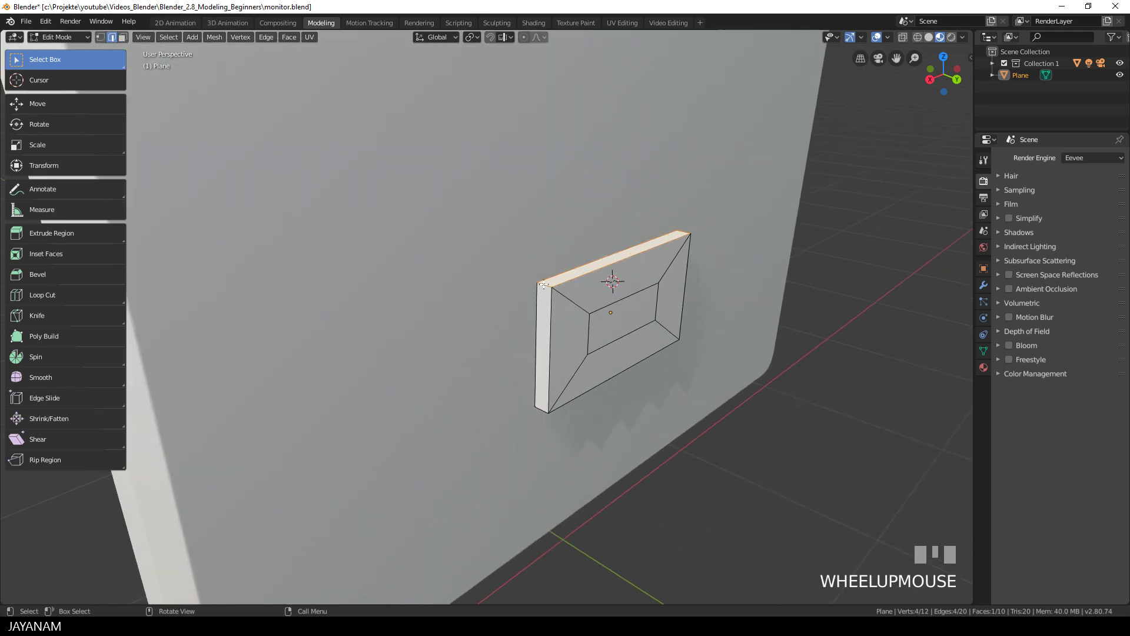
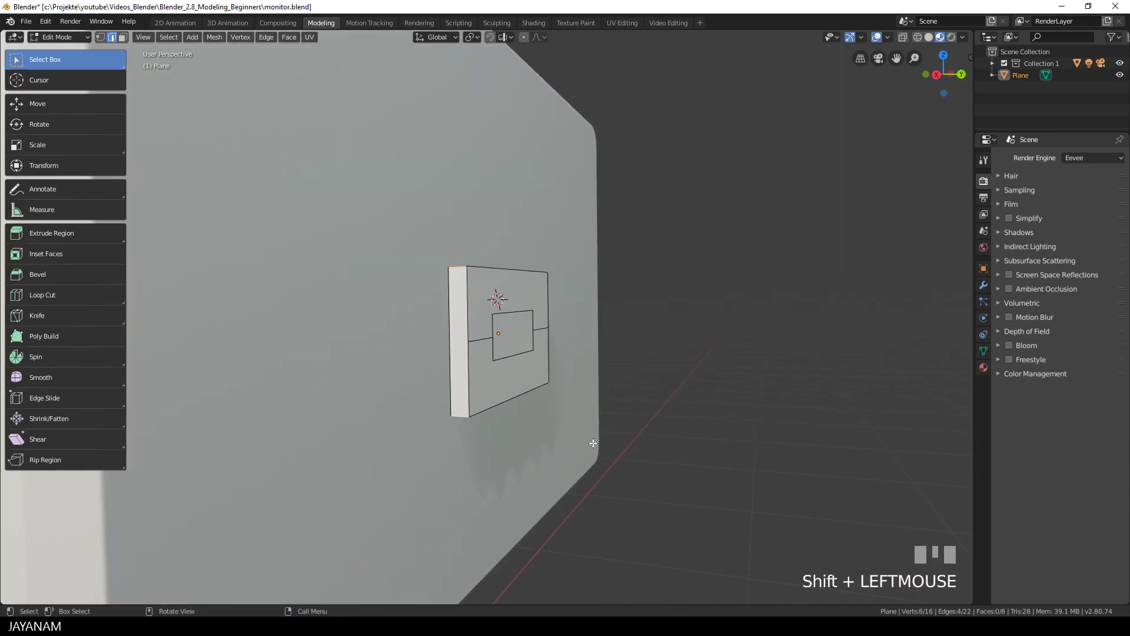
Start a Ctrl+B bevel rounding the mounting plate's side edges
key("ctrl+b")
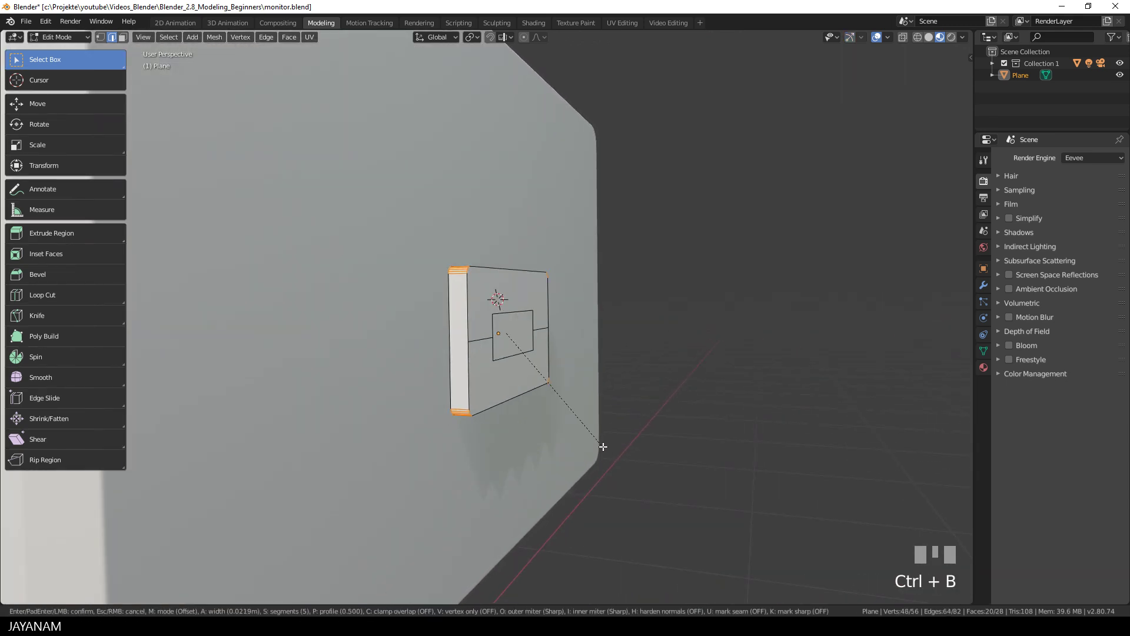
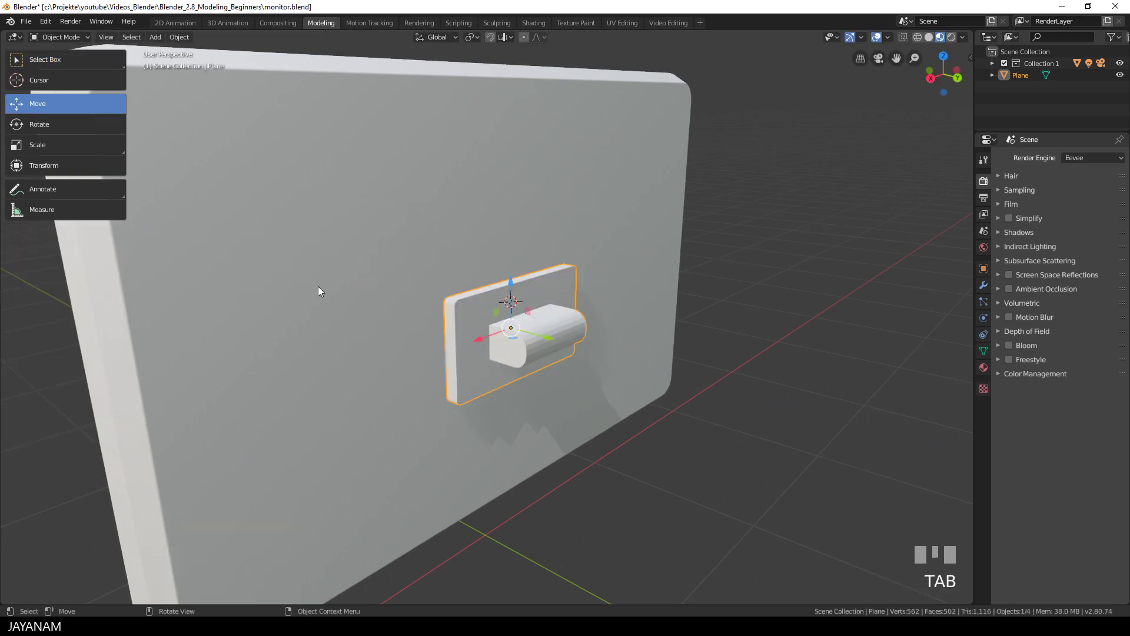
Select the mounting plate with the body and join them with Ctrl+J
scroll("down", 3)
left_click_drag(555, 352, 904, 252)
key("n")
left_click(904, 252)
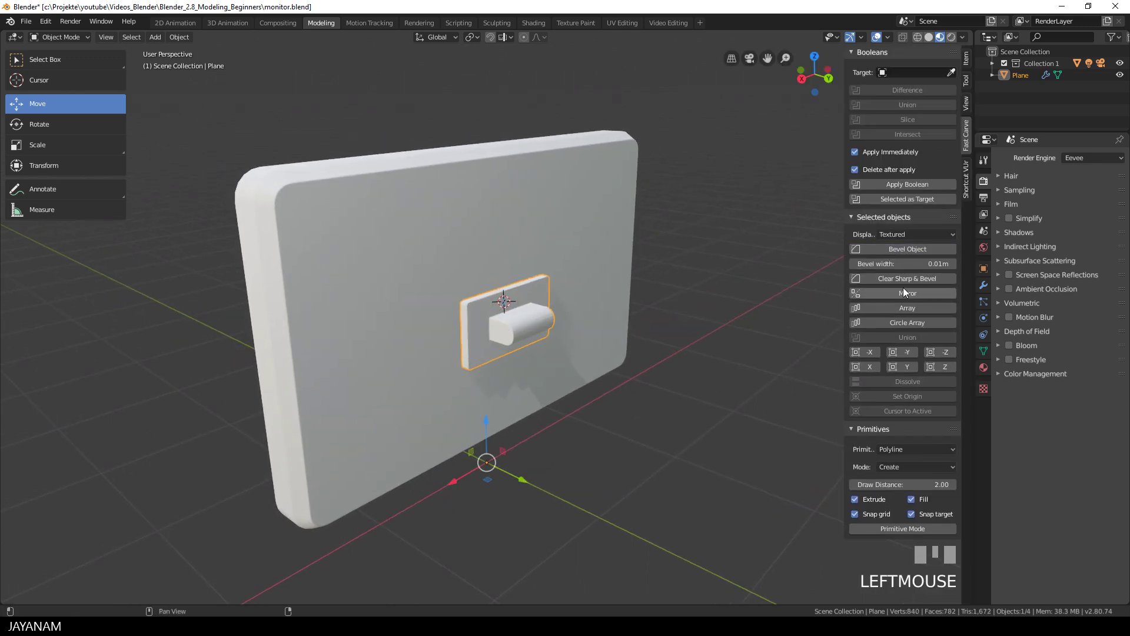
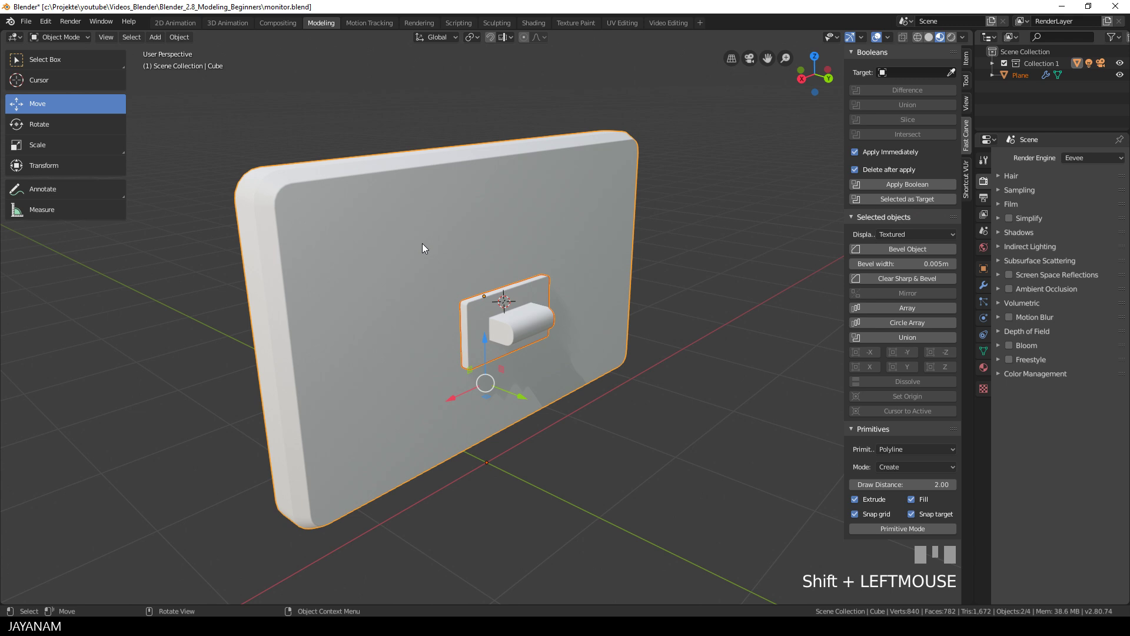
key("ctrl+j")
key("n")
Select the whole hinge knob and set the object's origin to its centre
scroll("up", 3)
scroll("down", 3)
left_click_drag(474, 352, 445, 347)
scroll("up", 3)
scroll("up", 3)
left_click(445, 346)
key("Tab")
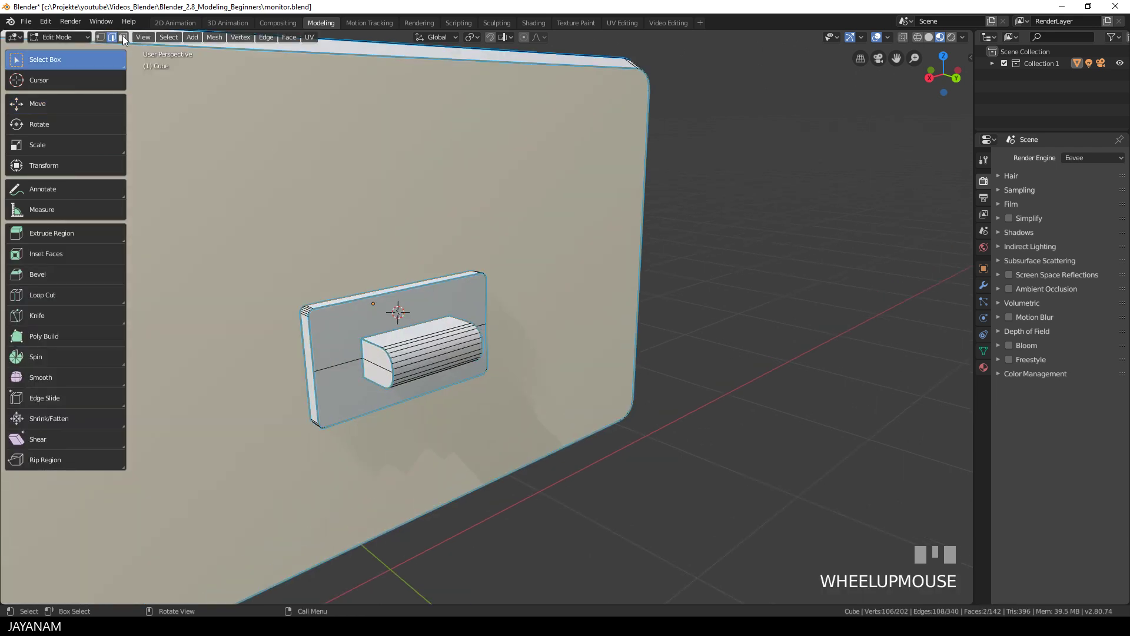
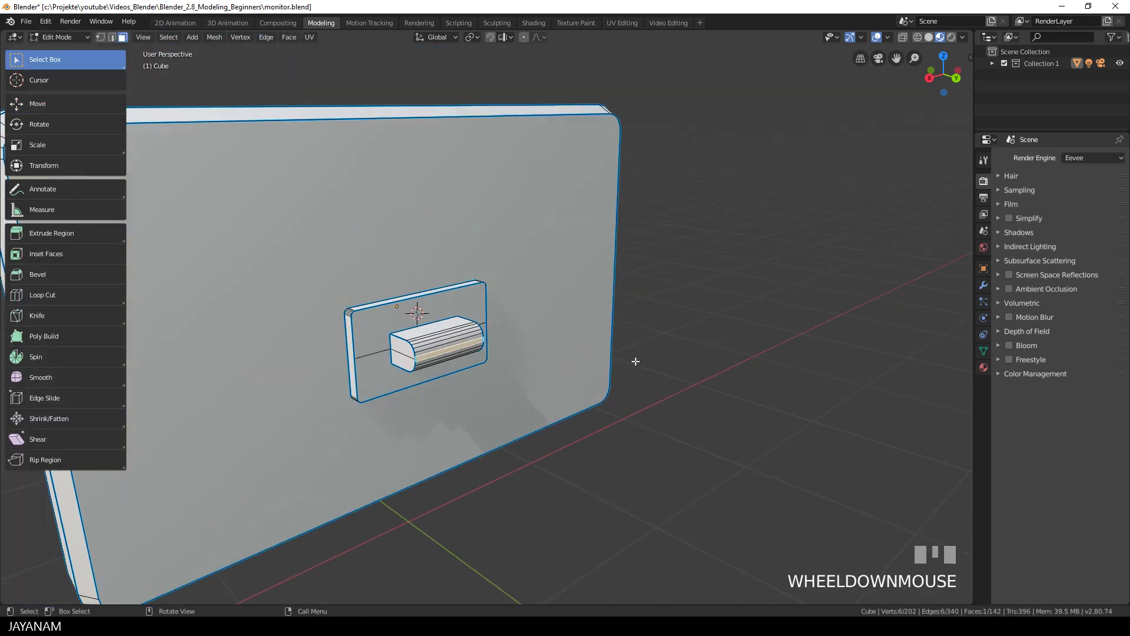
key("n")
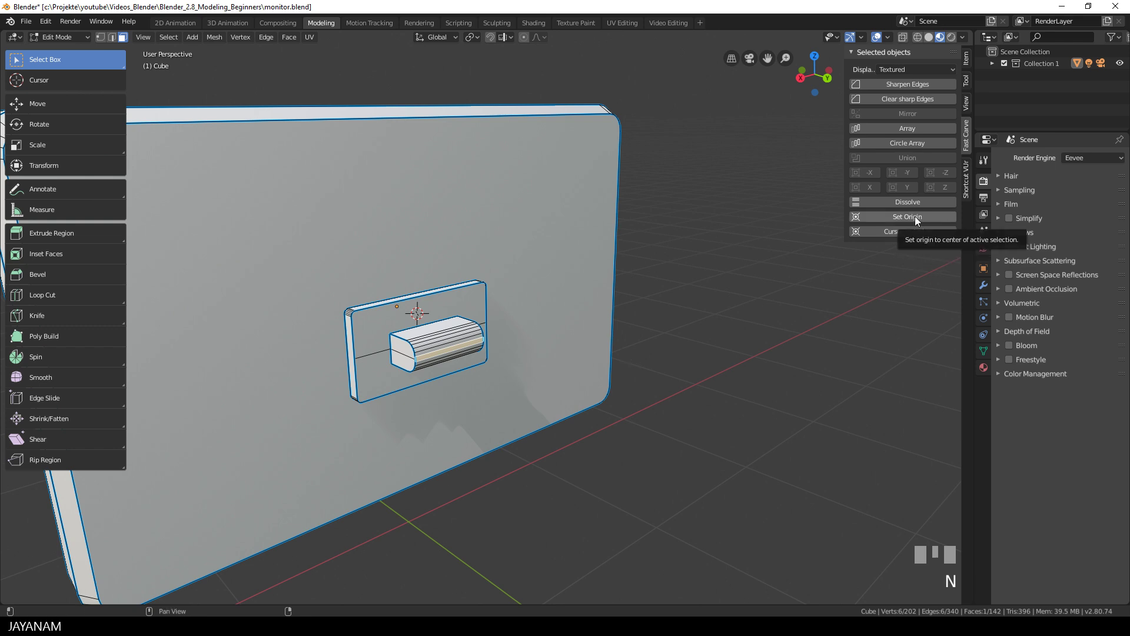
left_click(919, 221)
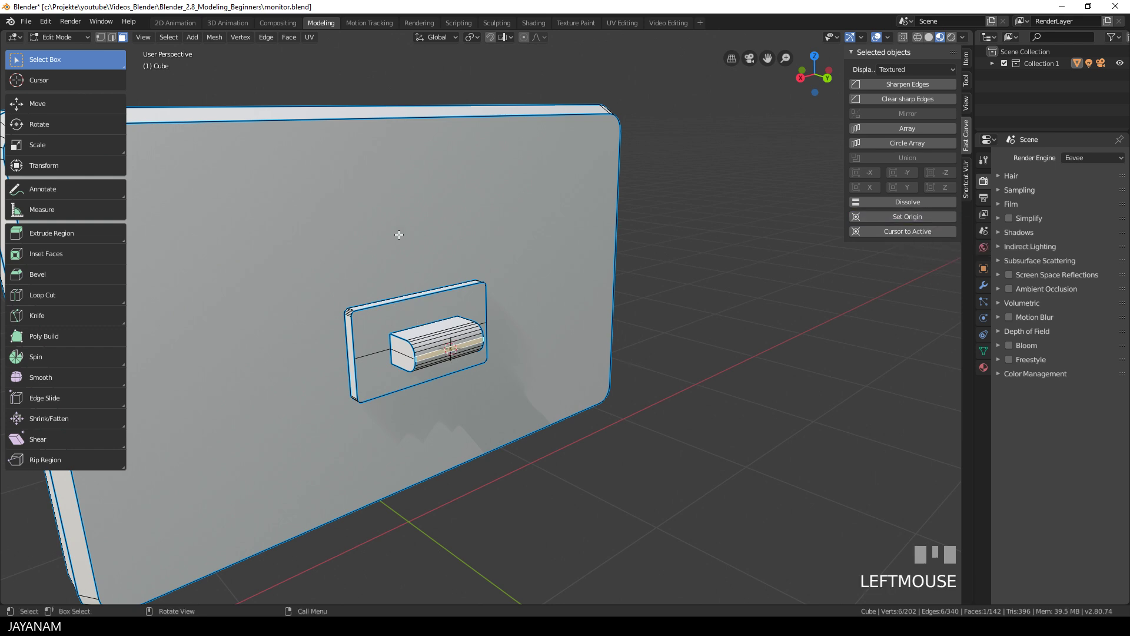
Back in Object Mode, tilt the monitor slightly around the X axis
key("Tab")
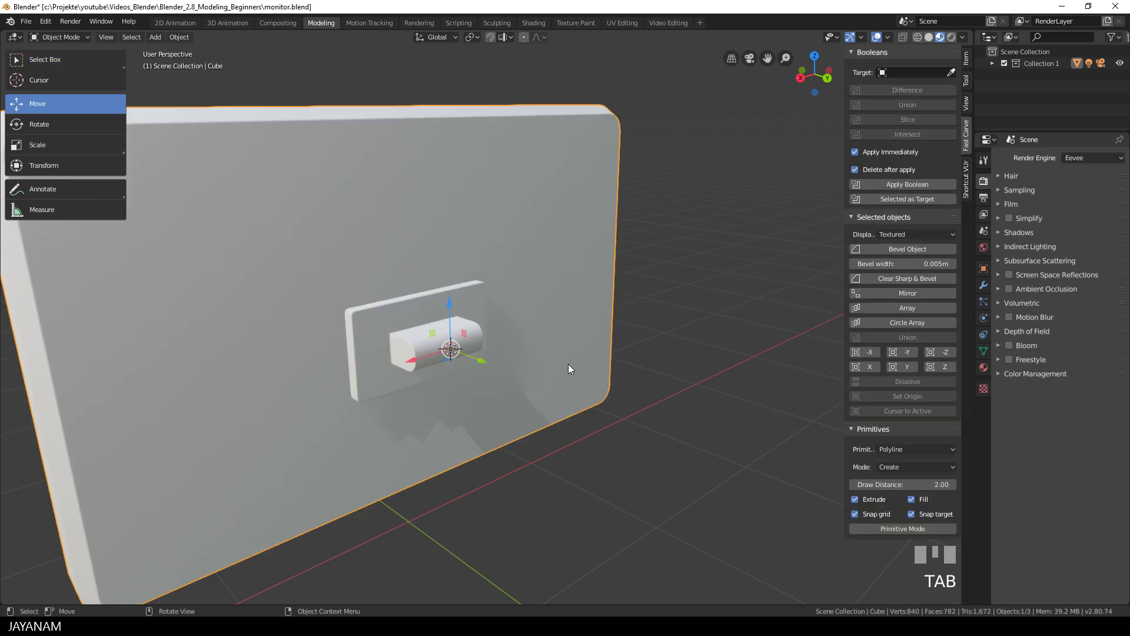
scroll("down", 3)
key("r")
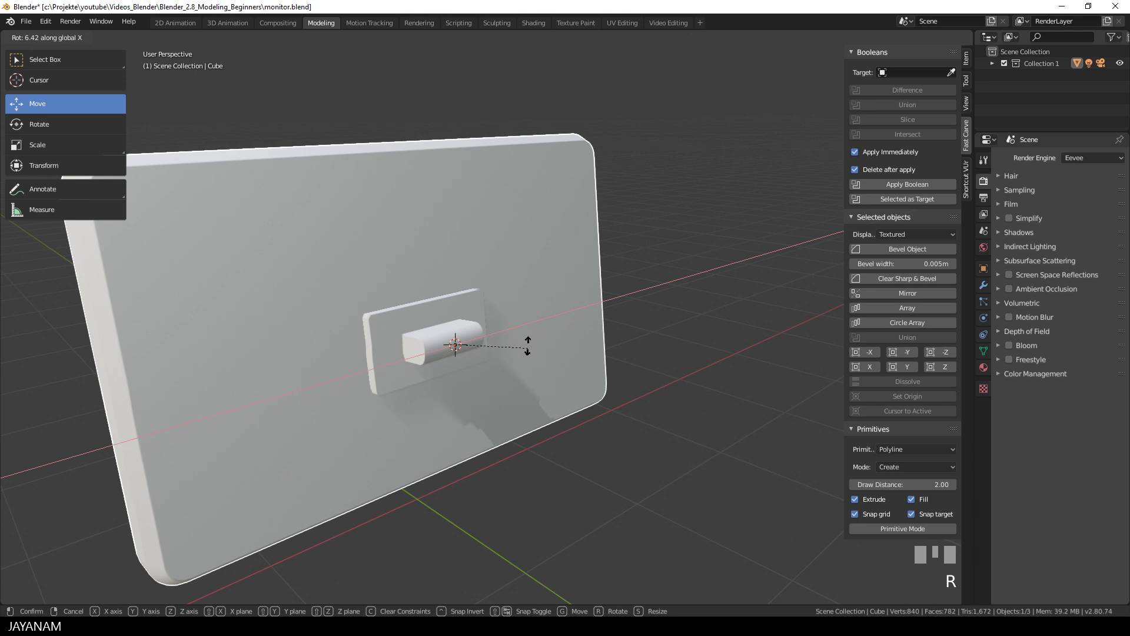
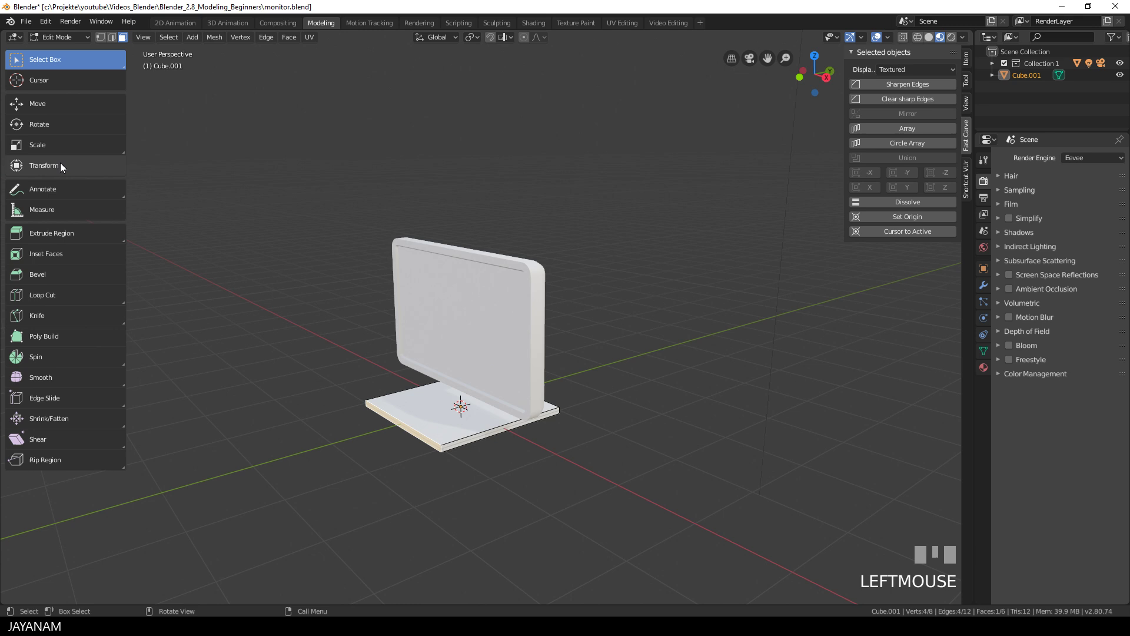
Use the combined move/rotate/scale gizmo to flatten the new cube into a foot plate
left_click(63, 166)
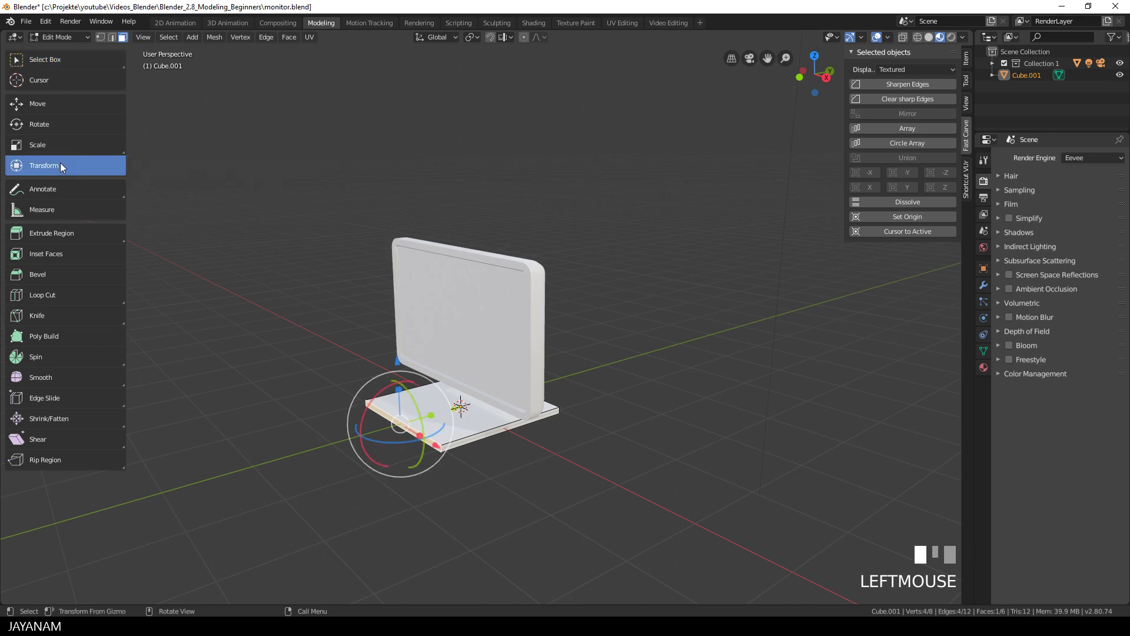
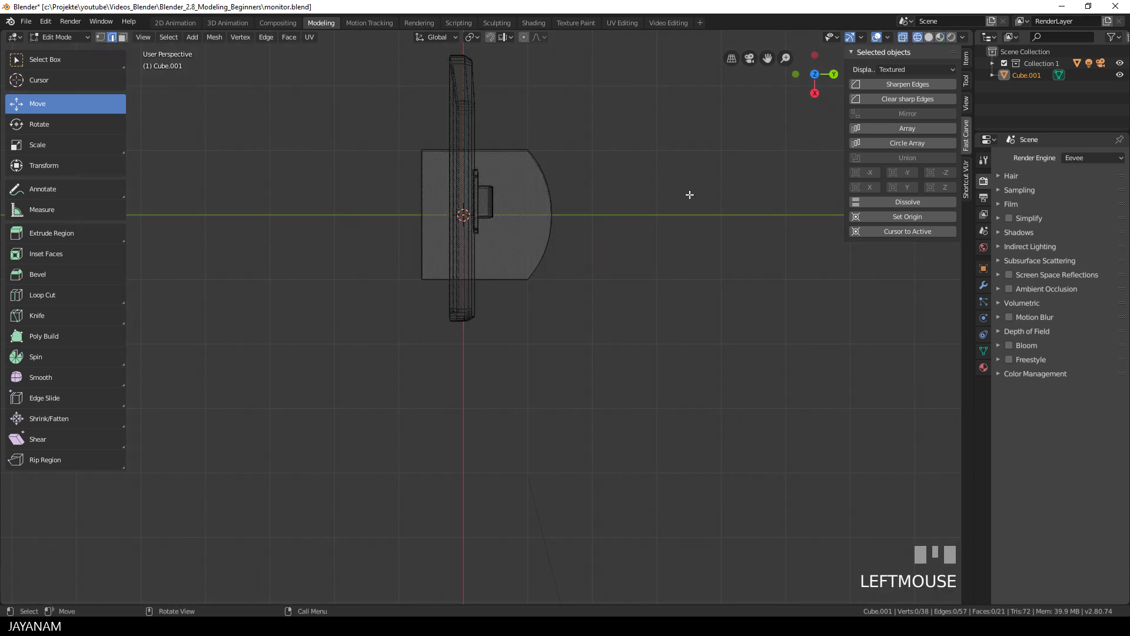
Box-select the foot plate's vertical corner edges for rounding
key("b")
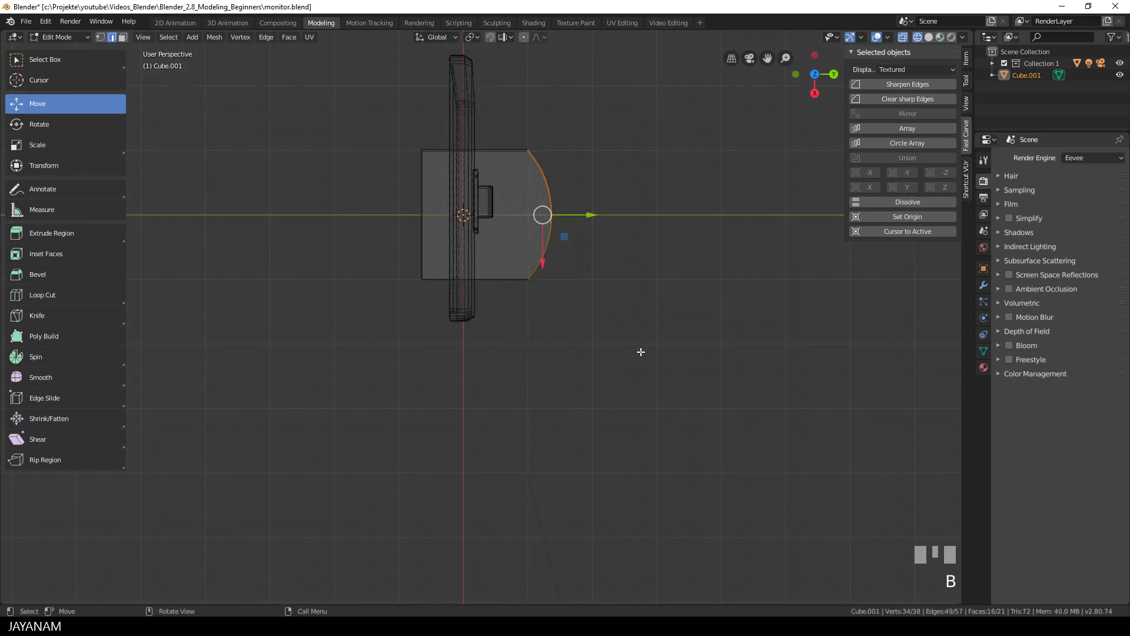
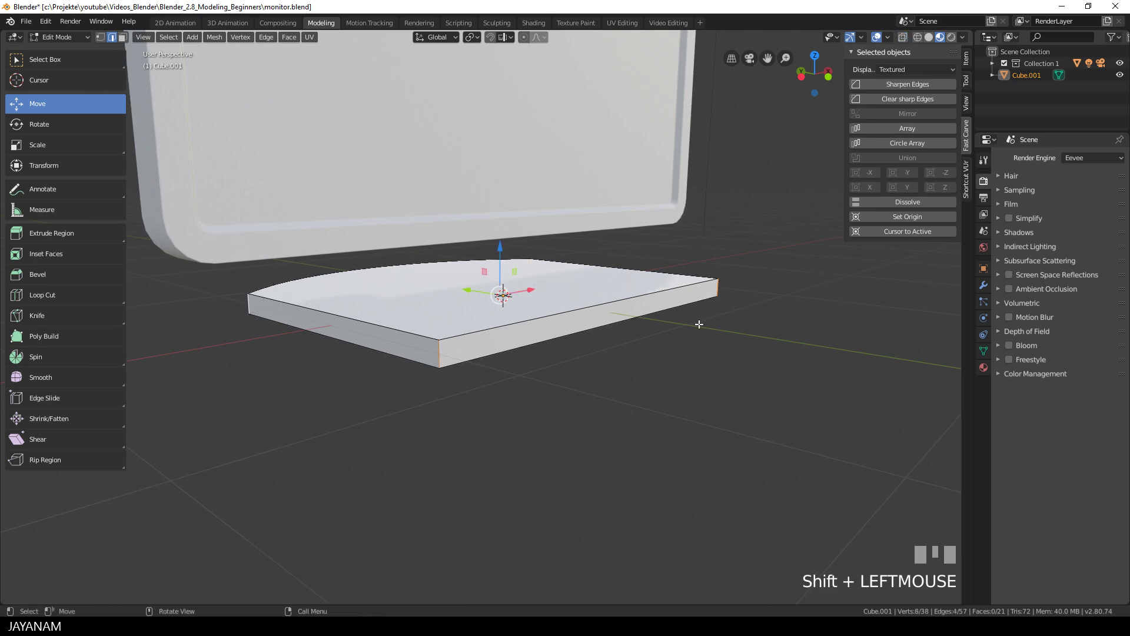
Bevel the foot plate's vertical corner edges with 14 segments to round them
key("ctrl+b")
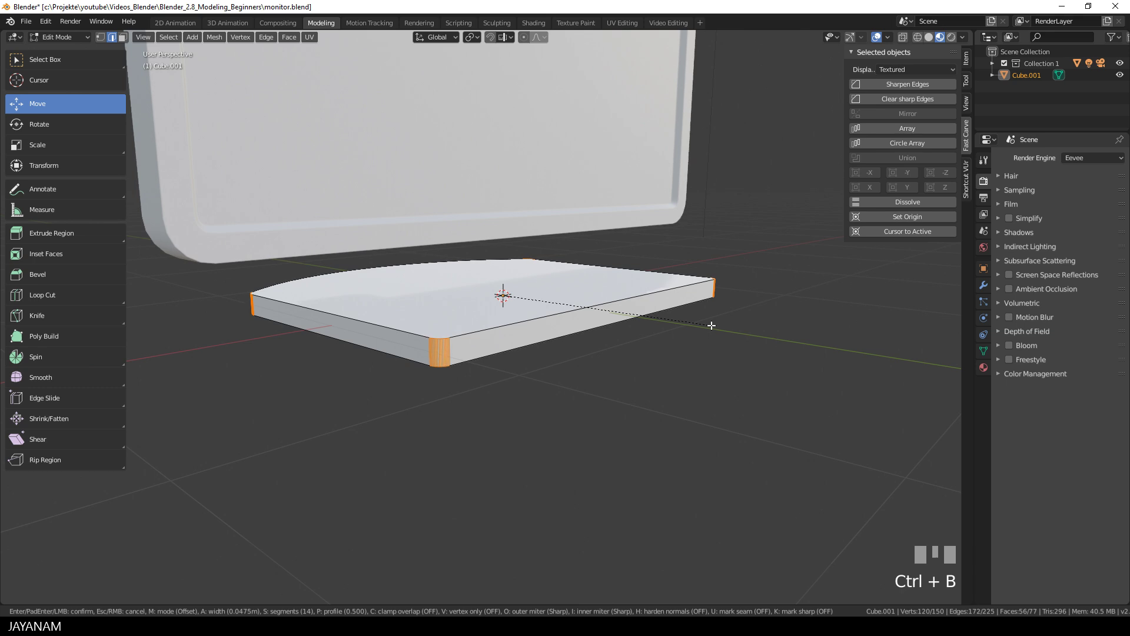
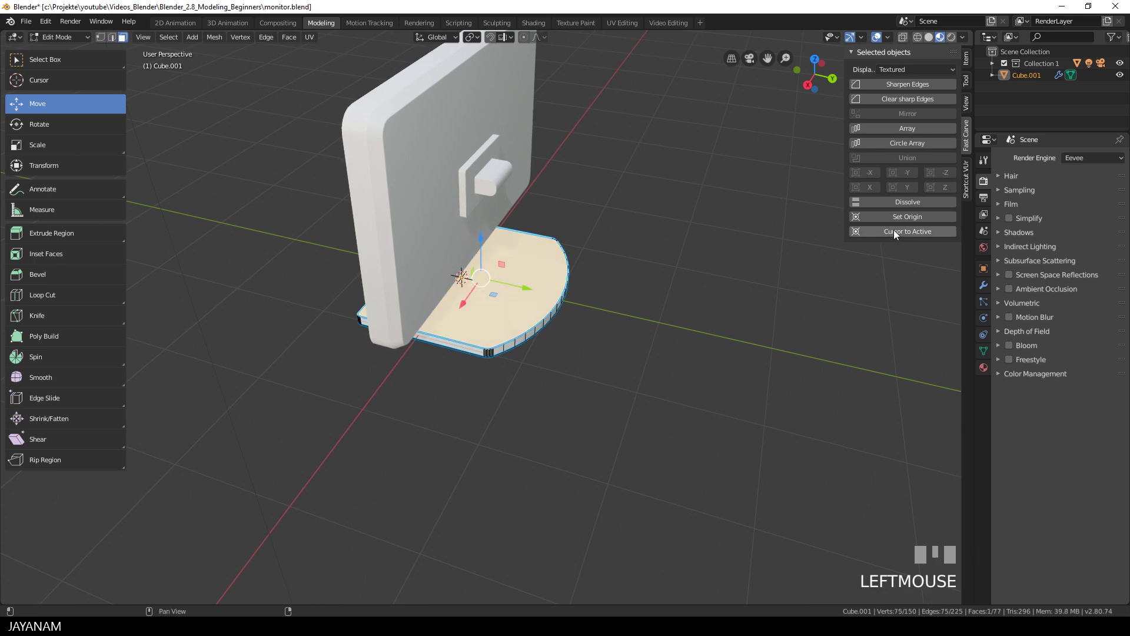
Leave the foot's edit mode, add a Mesh > Plane and enter edit mode on it for the stand
left_click(896, 236)
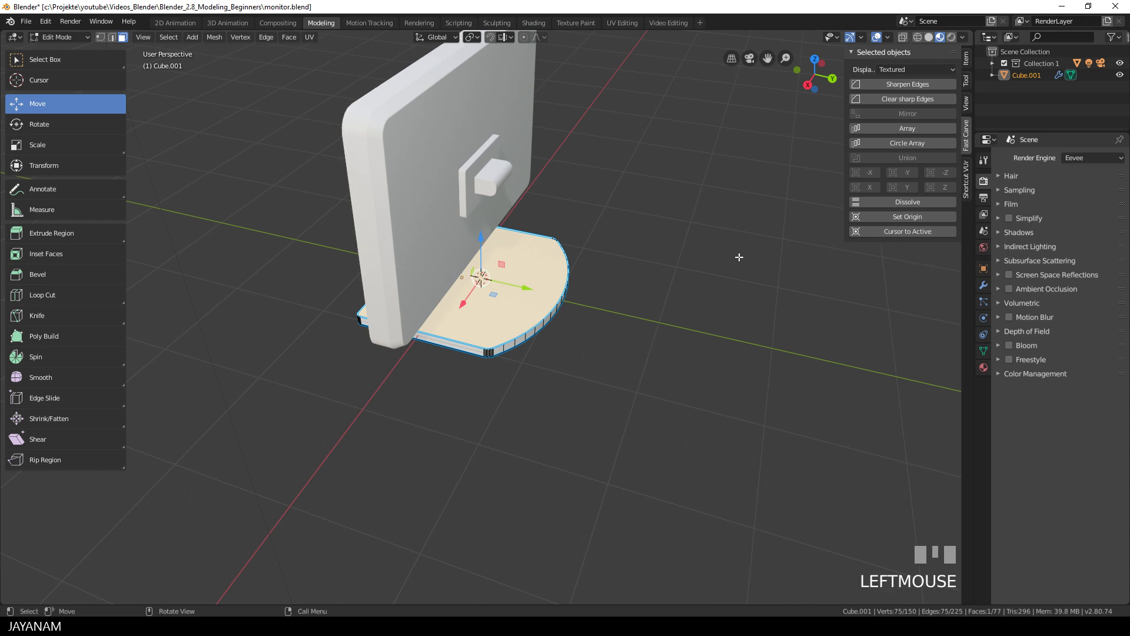
key("Tab")
key("shift+a")
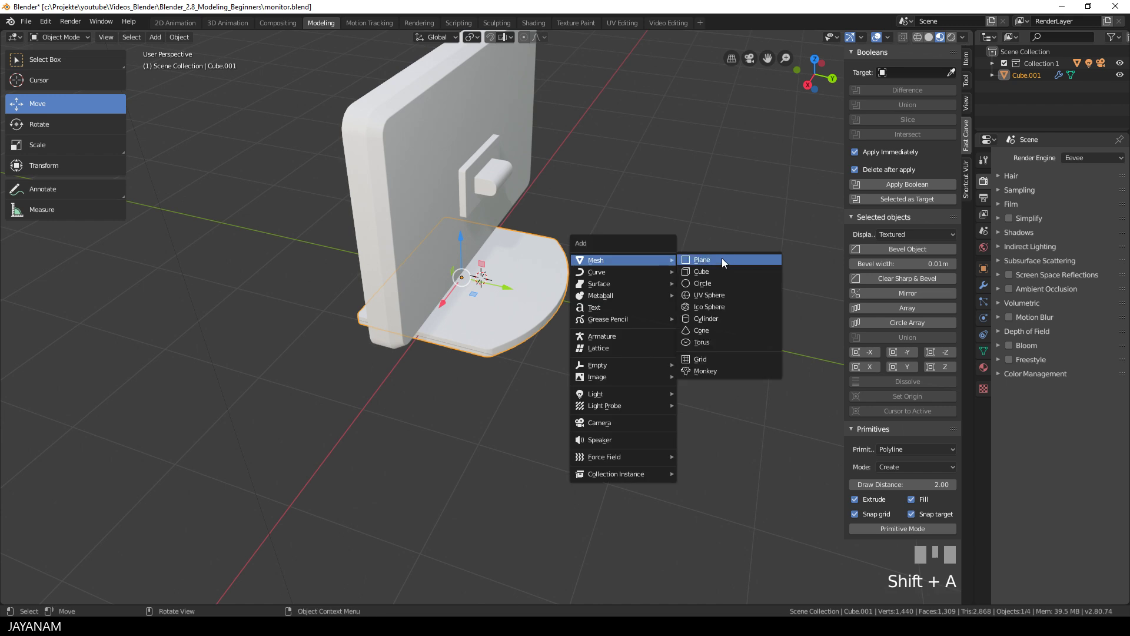
key("Tab")
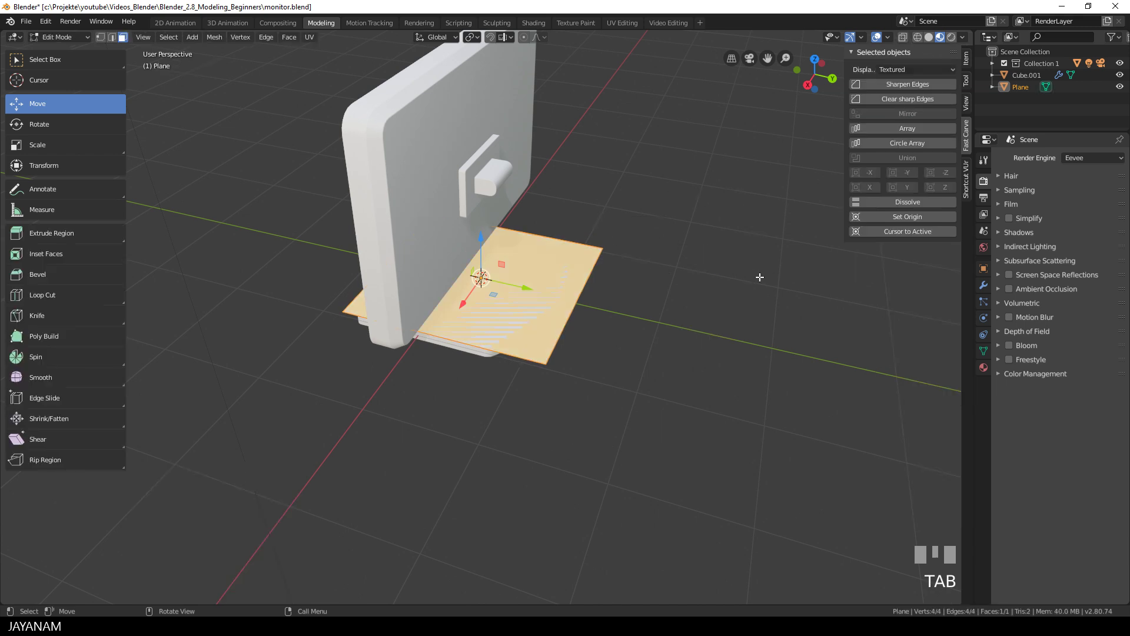
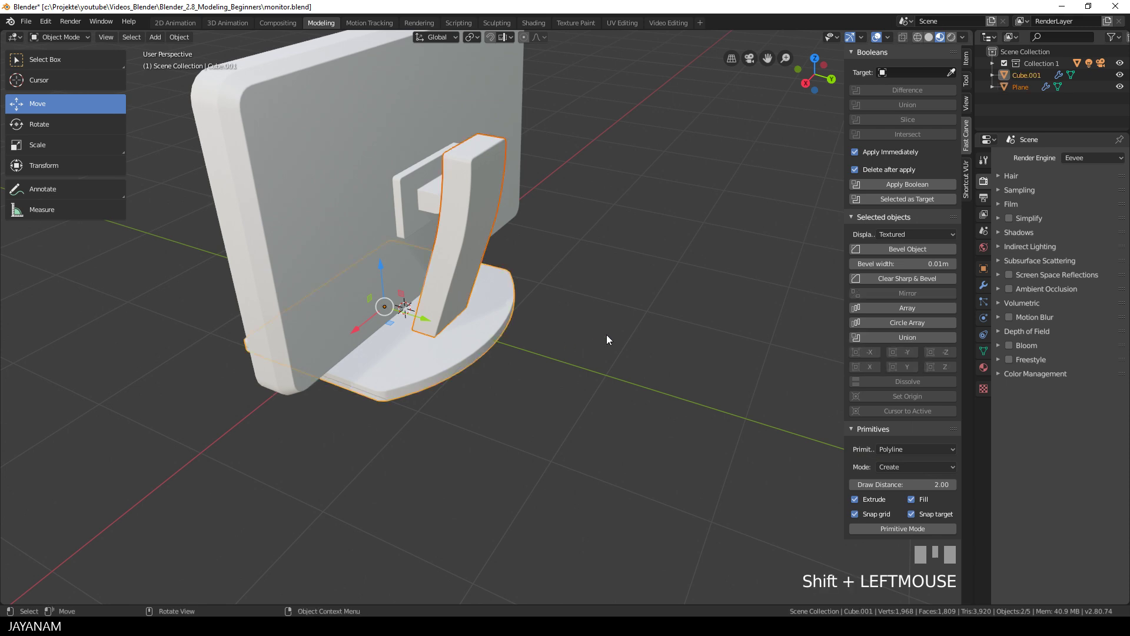
Join the stand into the foot, then tilt the monitor screen back about 10° in right orthographic view
key("ctrl+j")
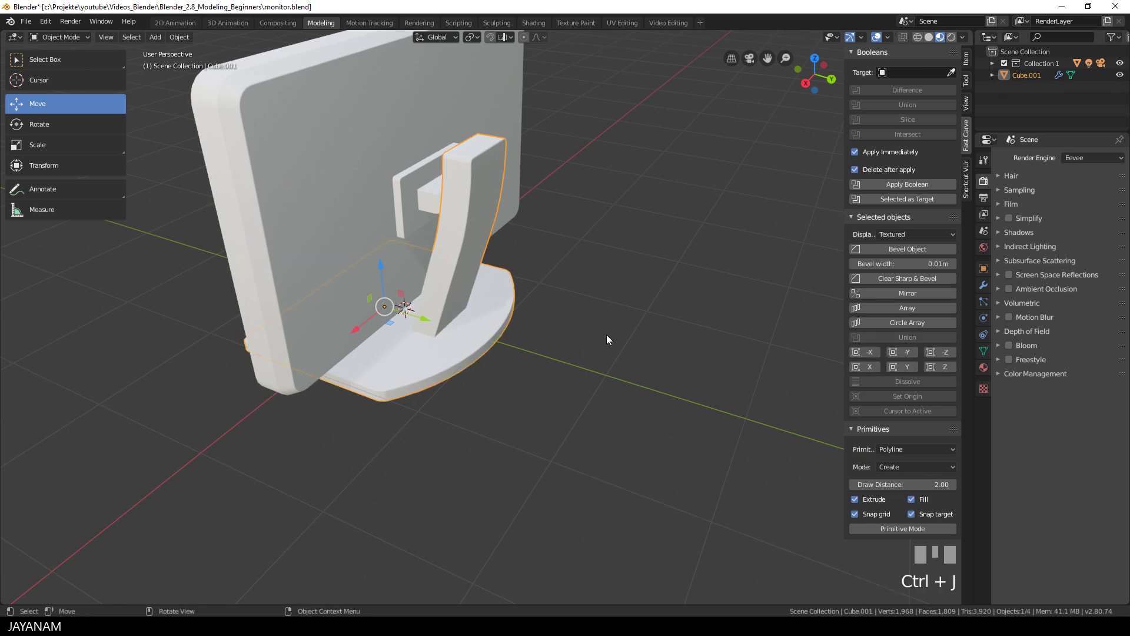
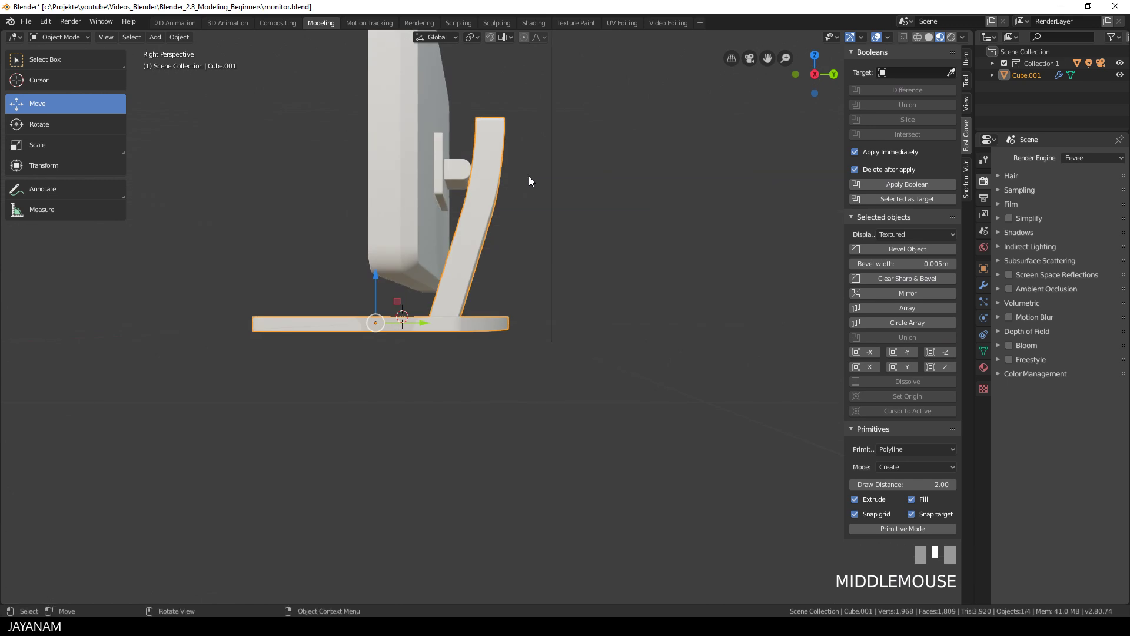
key("KP_5")
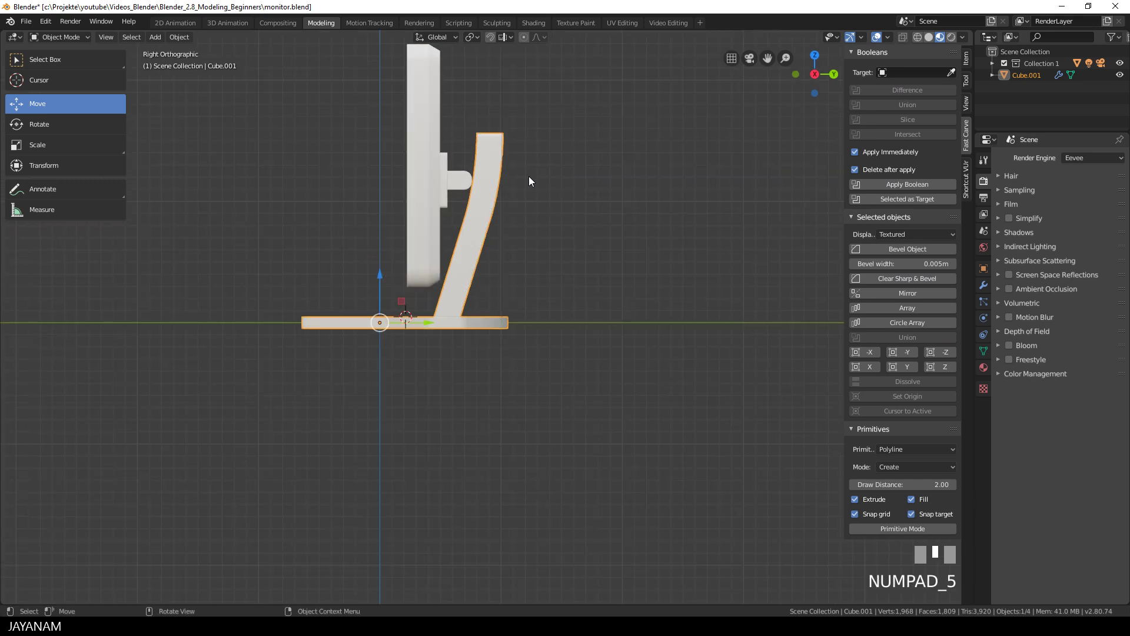
left_click(461, 184)
key("r")
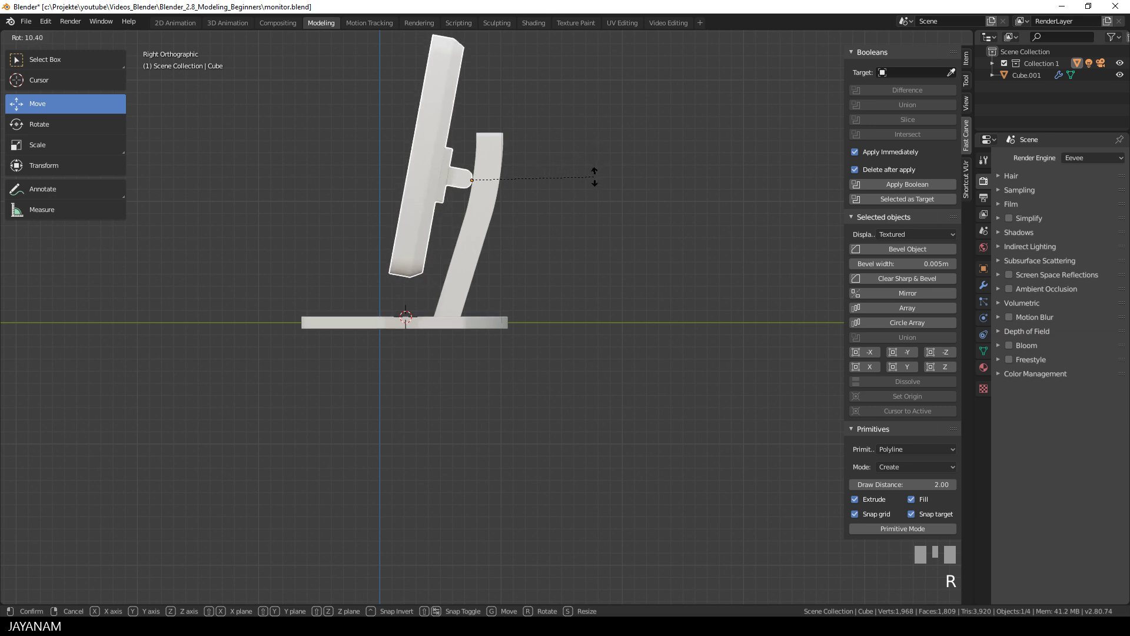
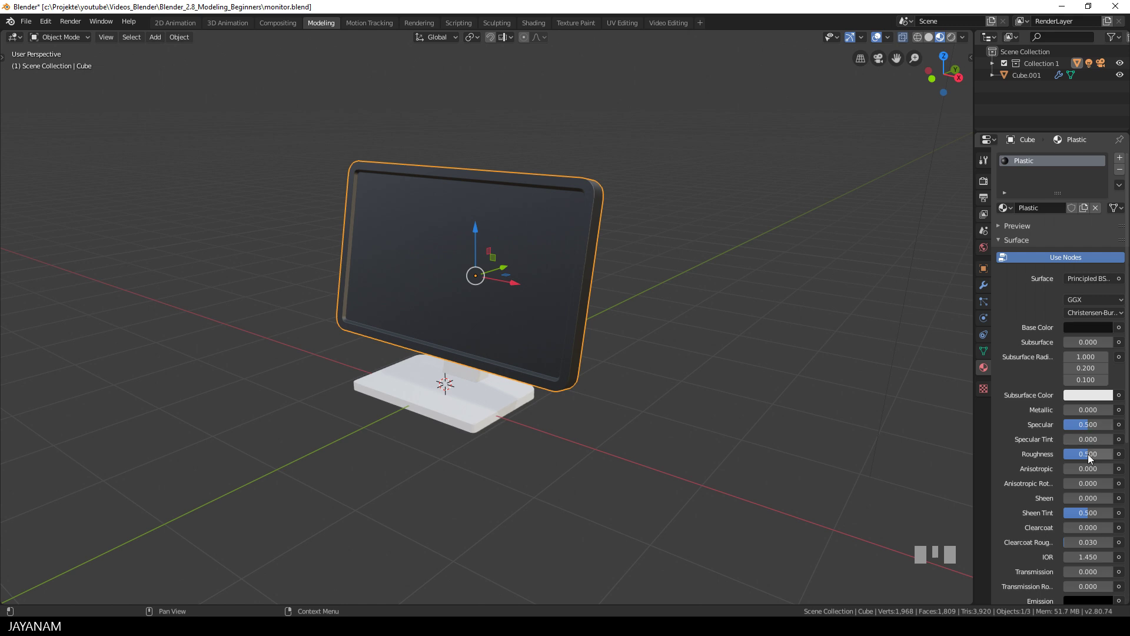
Raise the Plastic material's roughness to about 0.72, then select the stand and foot
left_click_drag(1090, 460, 687, 336)
left_click_drag(687, 335, 492, 403)
left_click(491, 404)
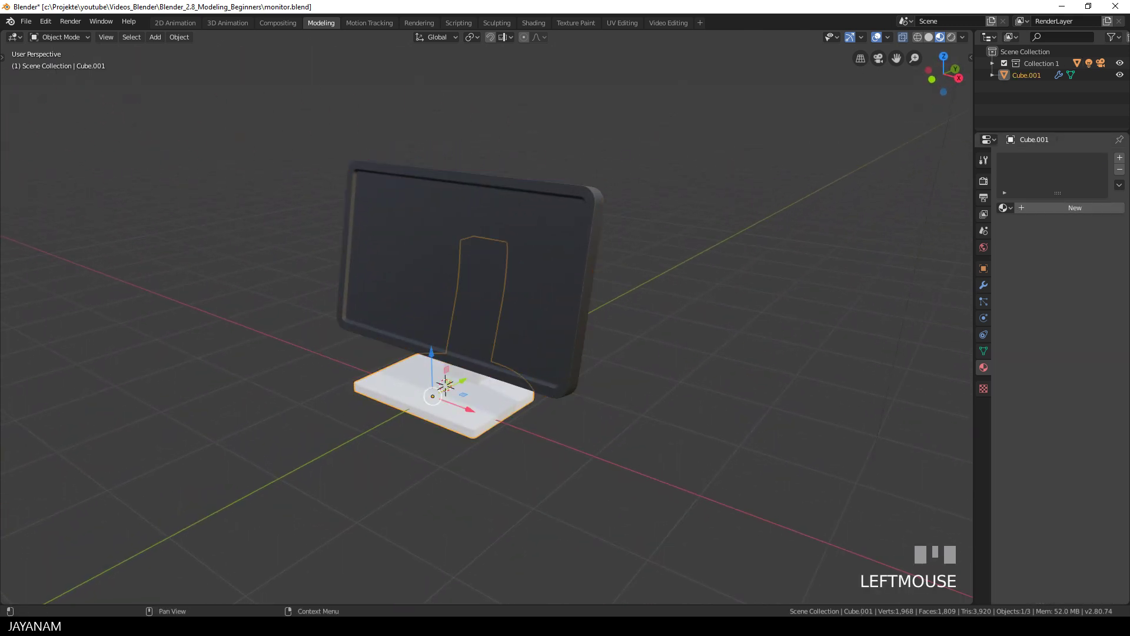
Link the dark Plastic material to the stand and foot, then reselect the monitor body
left_click_drag(1007, 207, 661, 282)
left_click_drag(661, 283, 554, 224)
left_click(554, 224)
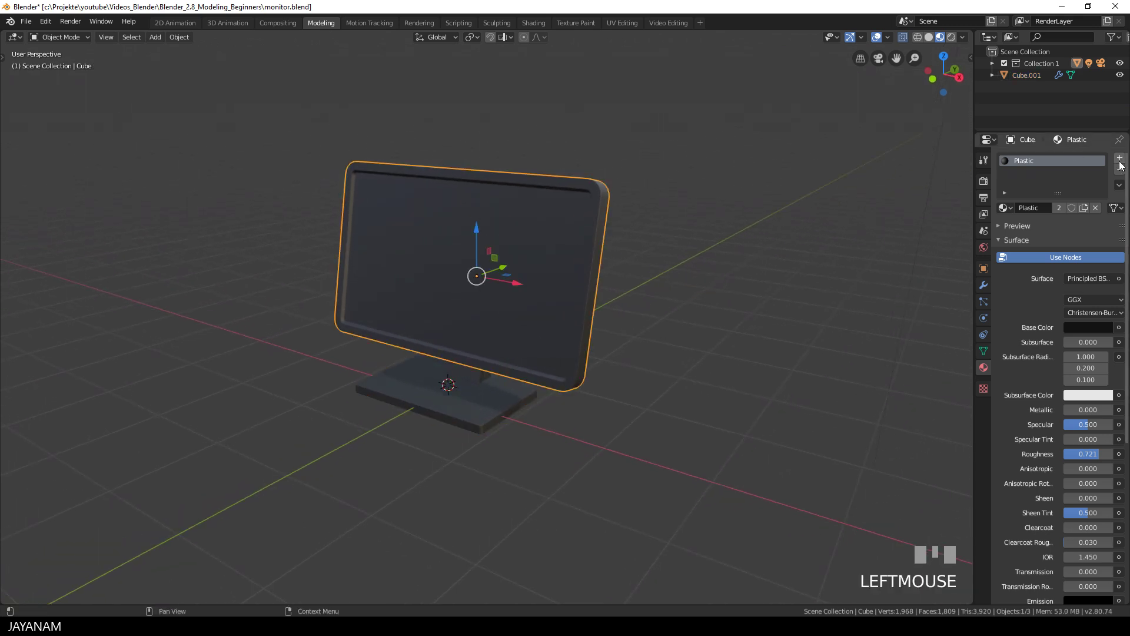
Add a second Screen material slot and assign it to the monitor's display face
left_click(1124, 164)
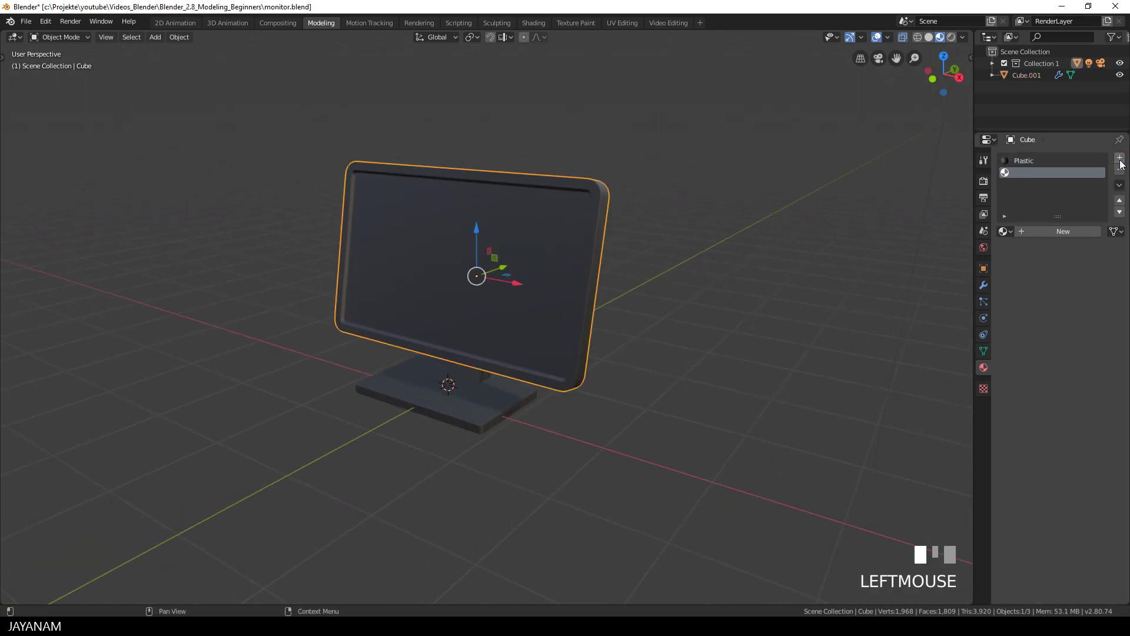
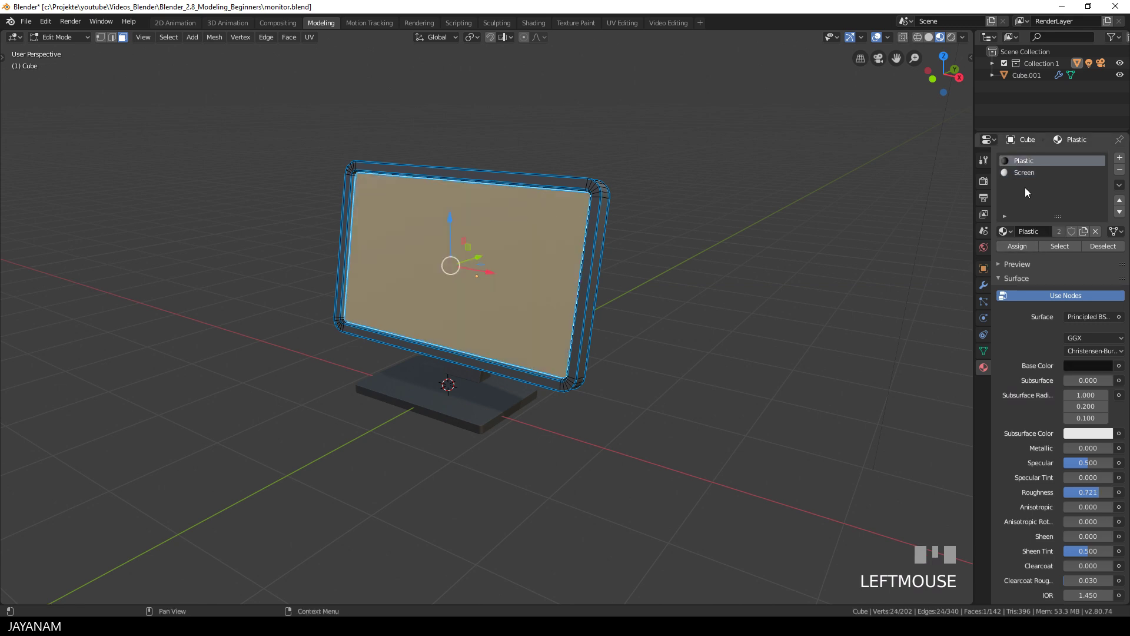
left_click(1029, 175)
left_click(1026, 252)
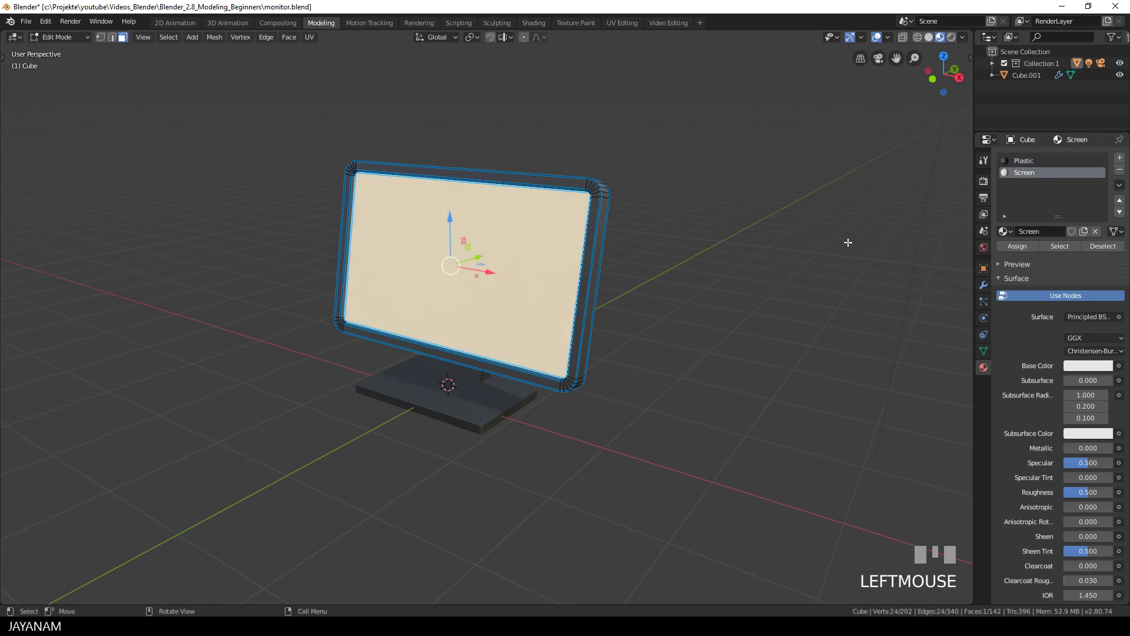
key("Tab")
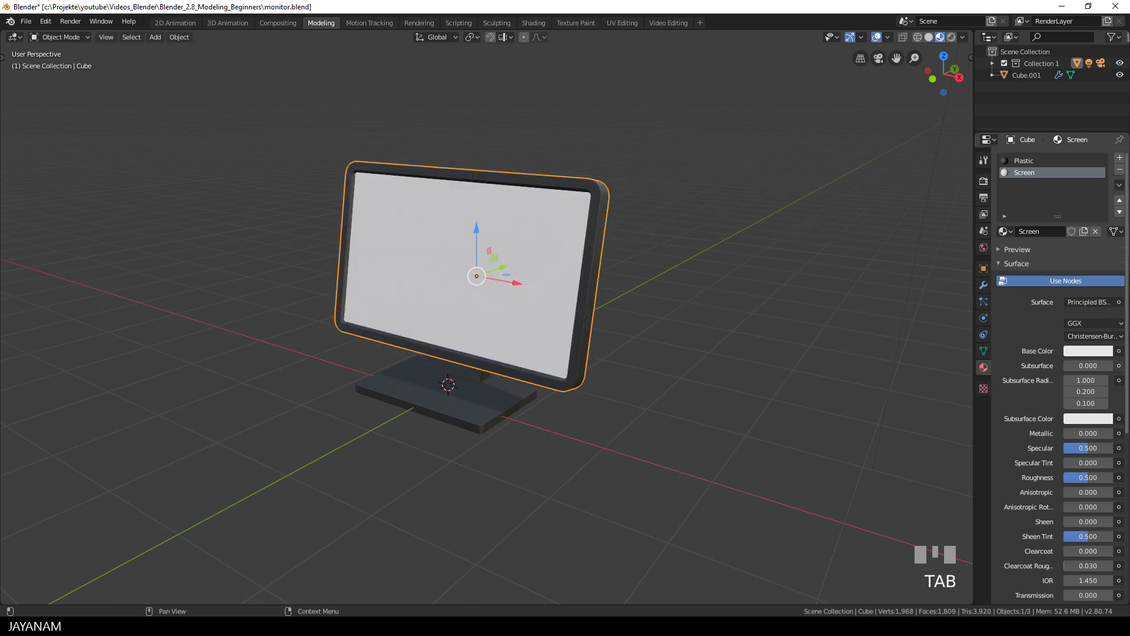
Set the Screen material to dark grey with roughness 0.07 and preview it in rendered shading
left_click(1087, 357)
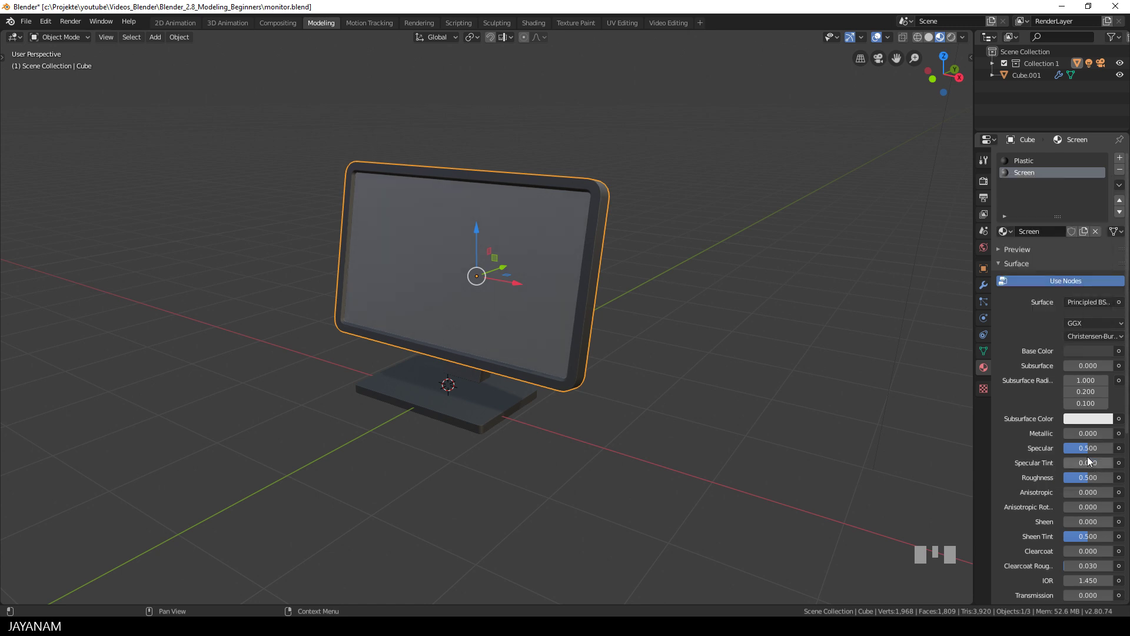
left_click_drag(1086, 483, 907, 401)
left_click_drag(745, 289, 881, 42)
left_click(880, 42)
left_click_drag(726, 241, 740, 223)
left_click(740, 224)
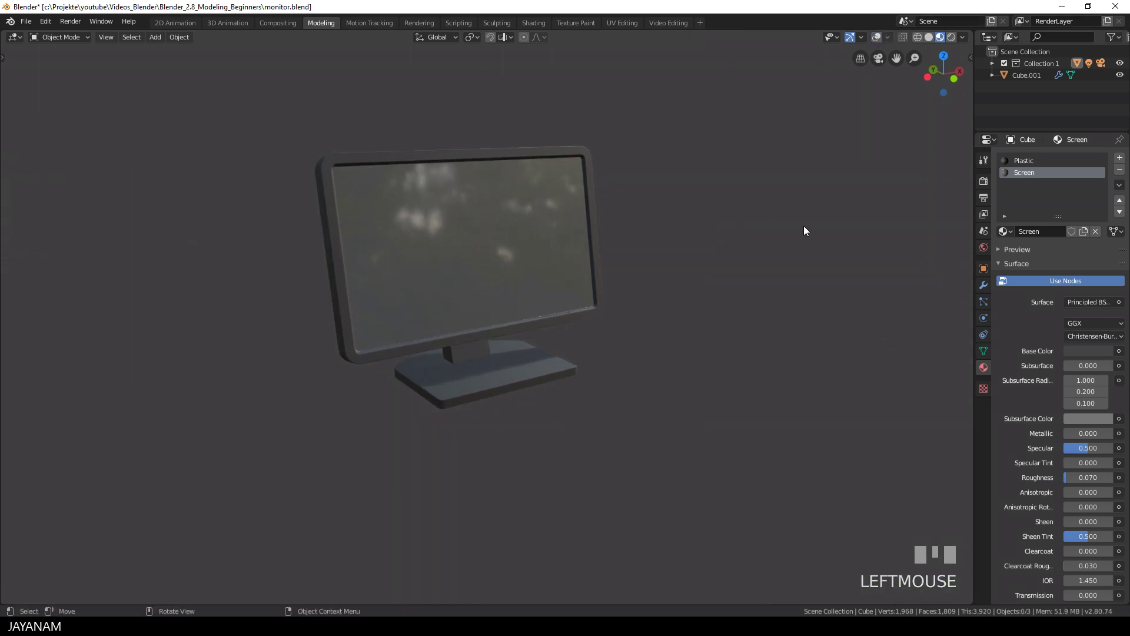
Rotate the preview environment about 23° and switch to the scene's Render Properties
left_click_drag(967, 40, 728, 277)
left_click_drag(728, 277, 986, 180)
left_click(986, 180)
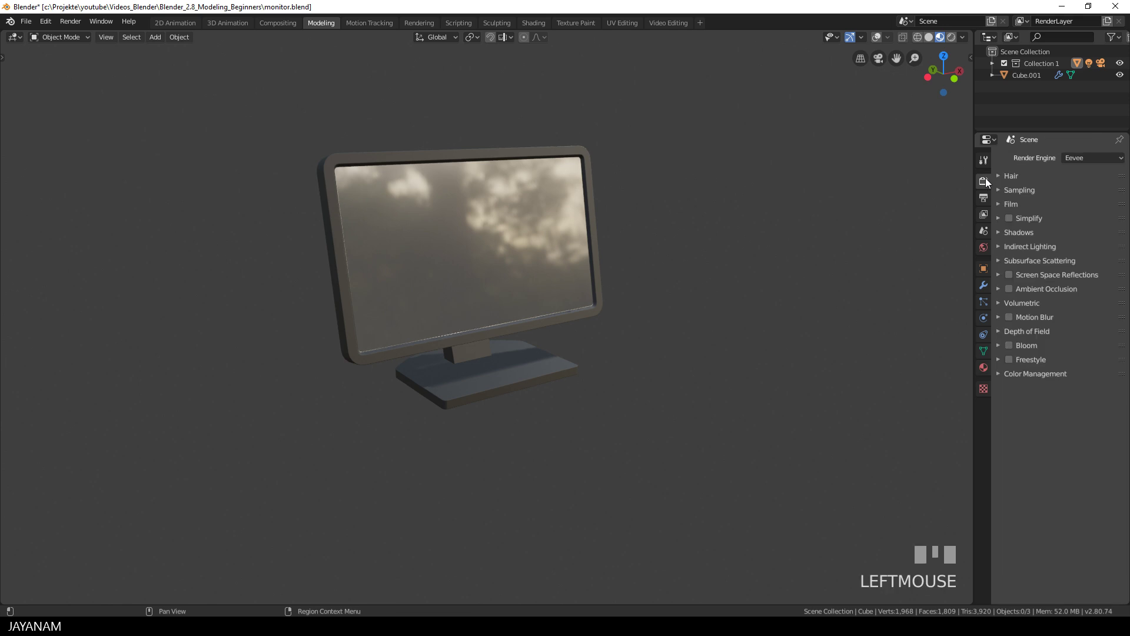
Enable Eevee Bloom, Screen Space Reflections and Ambient Occlusion
left_click(1015, 348)
left_click(1003, 347)
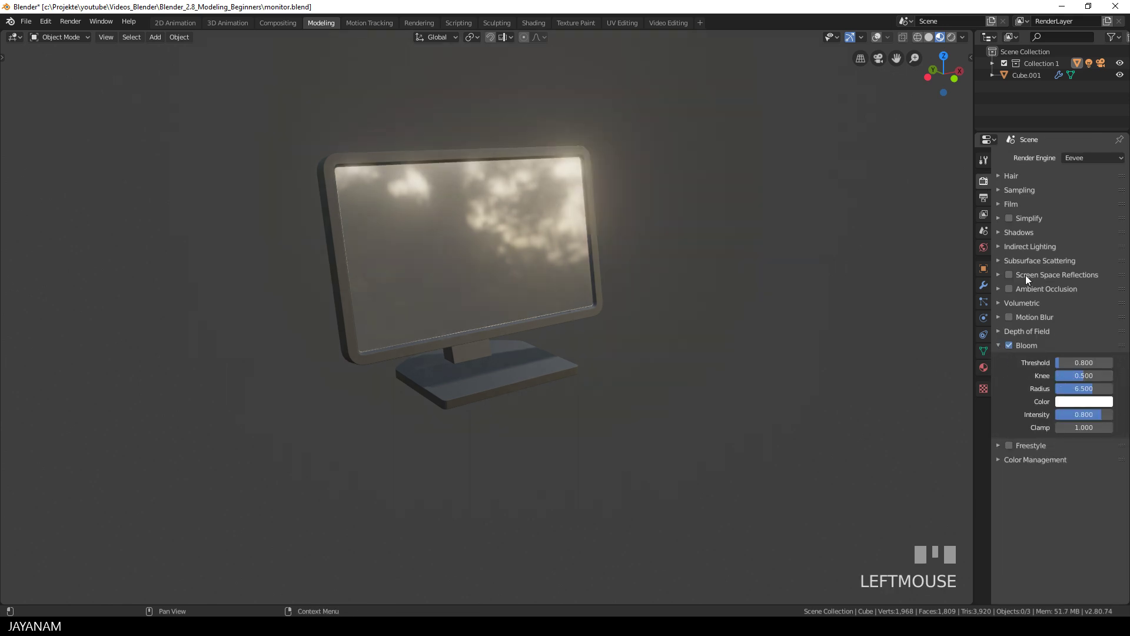
left_click(1015, 276)
left_click(1013, 293)
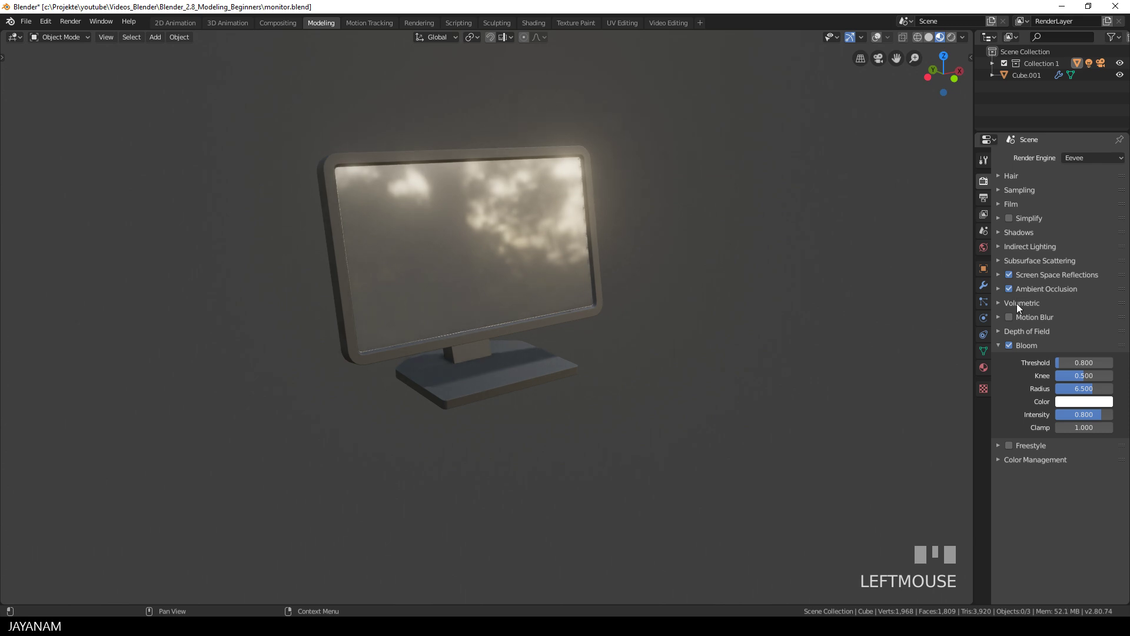